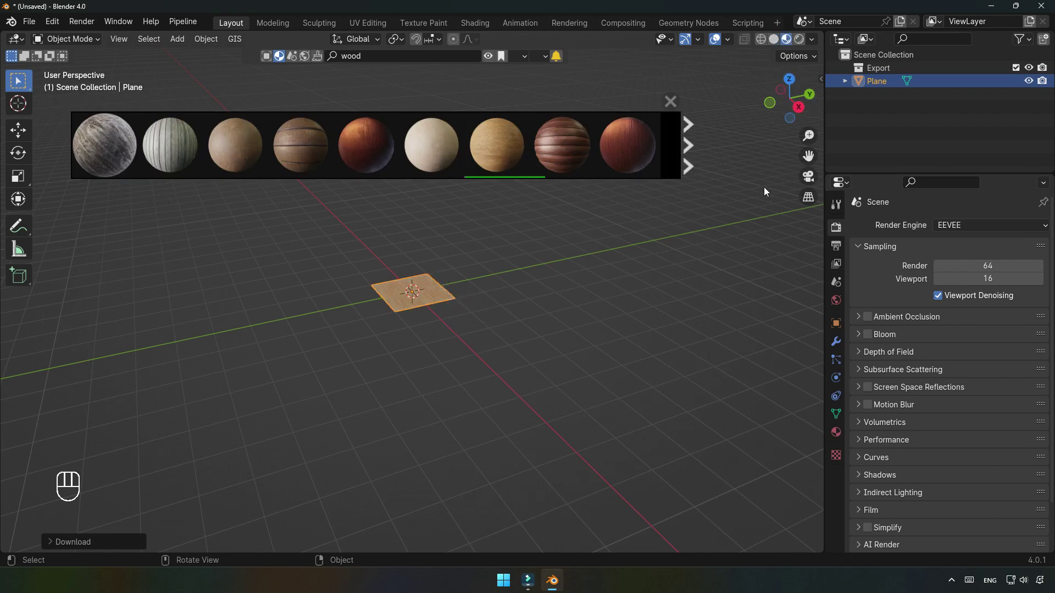
Apply the wood material to the plane and scale it up into a large wooden floor.
click(680, 108)
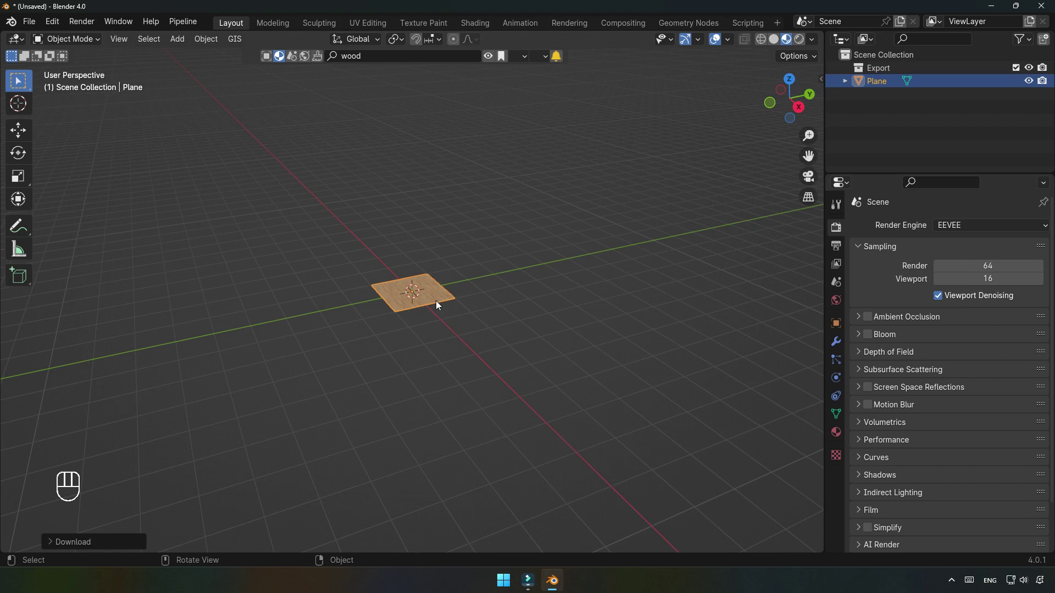
key(s)
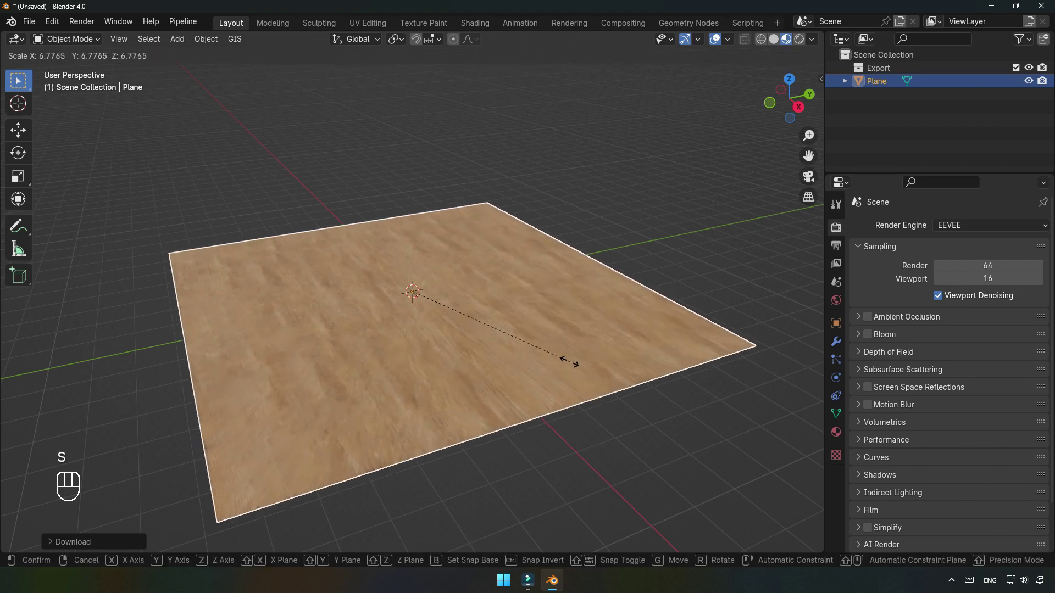
drag(577, 445, 499, 428)
drag(499, 429, 542, 429)
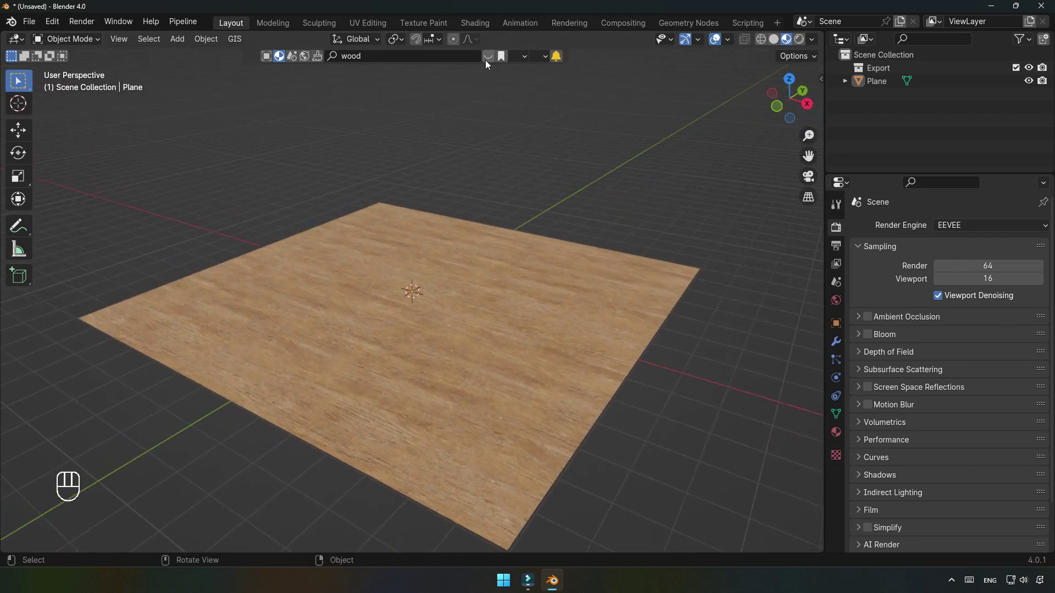
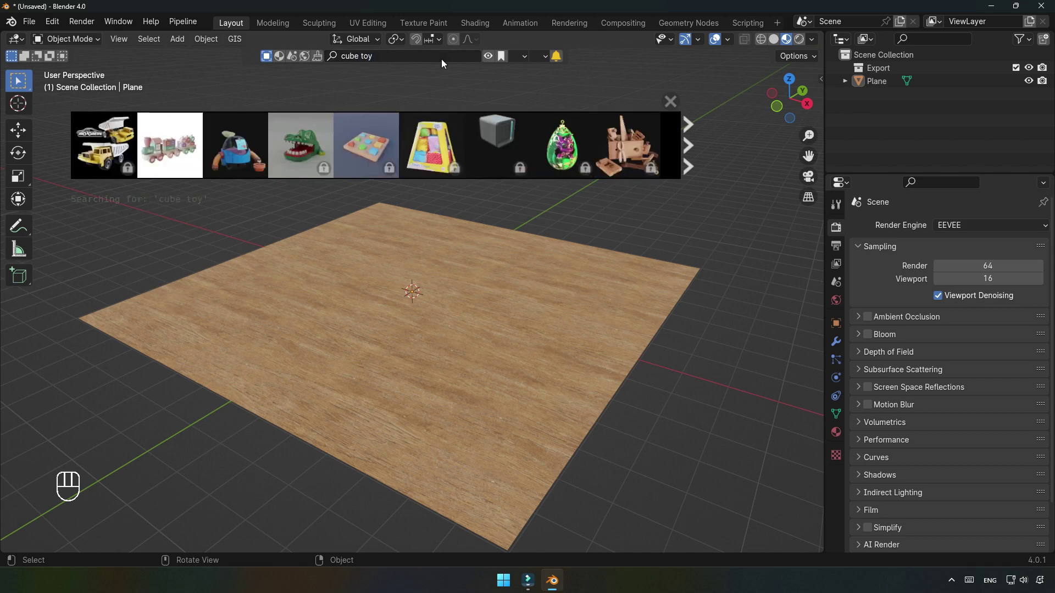
Page through the 'cube toy' asset results to find the wooden letter blocks model.
drag(547, 60, 697, 225)
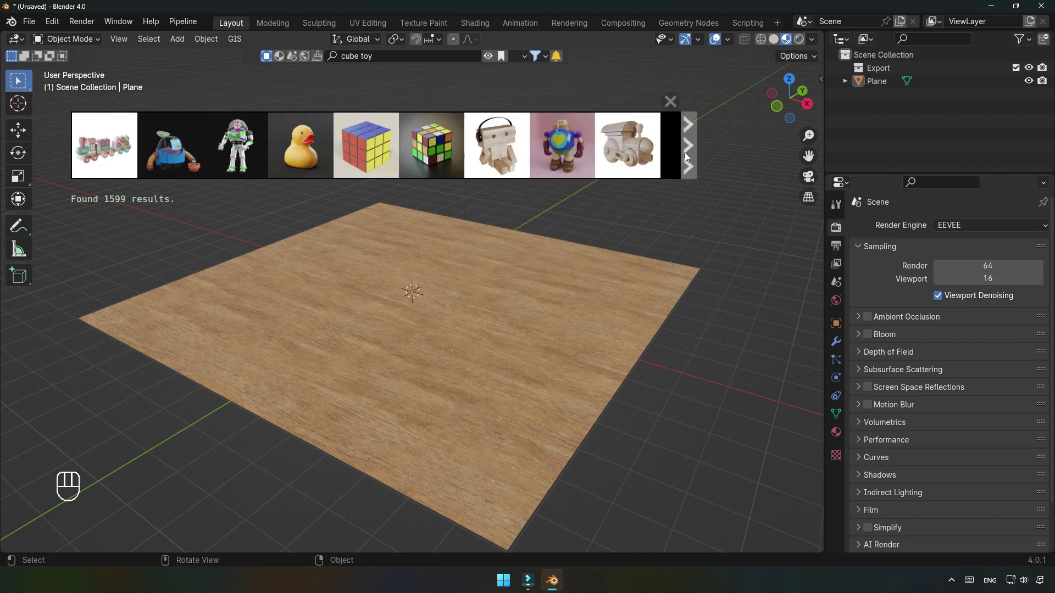
click(688, 155)
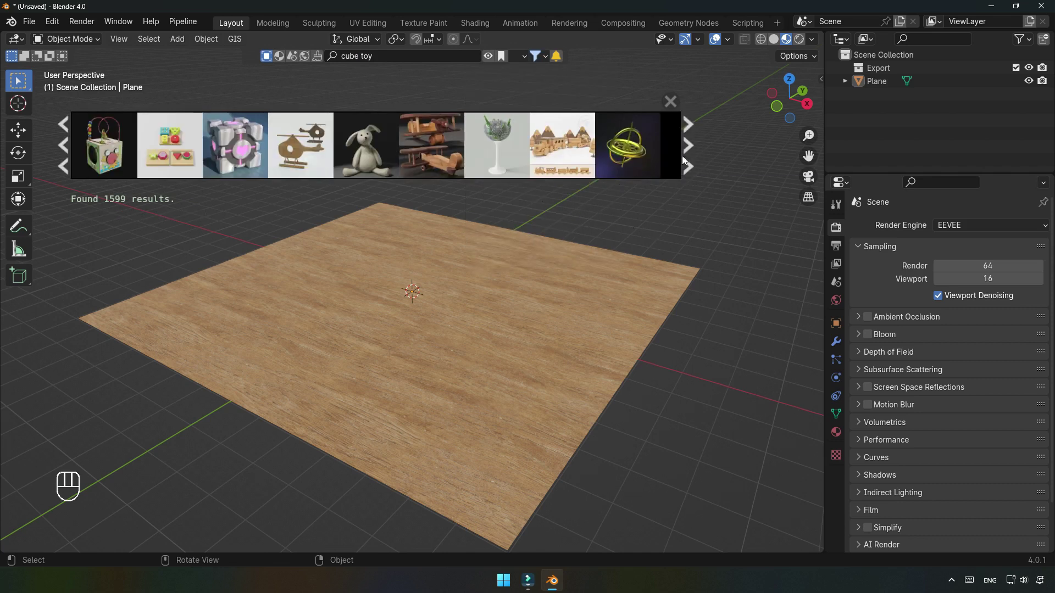
click(688, 157)
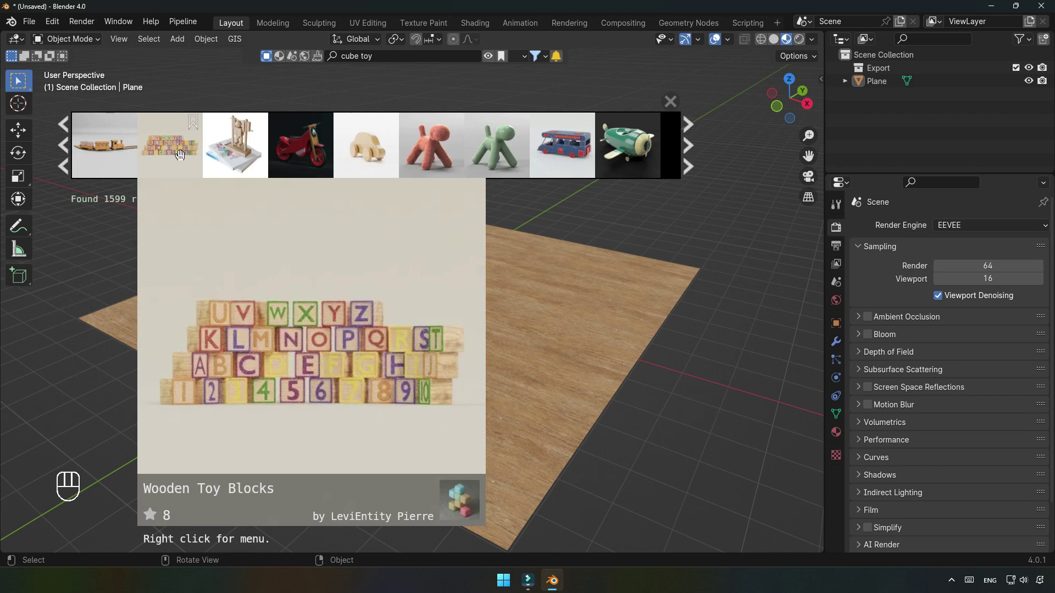
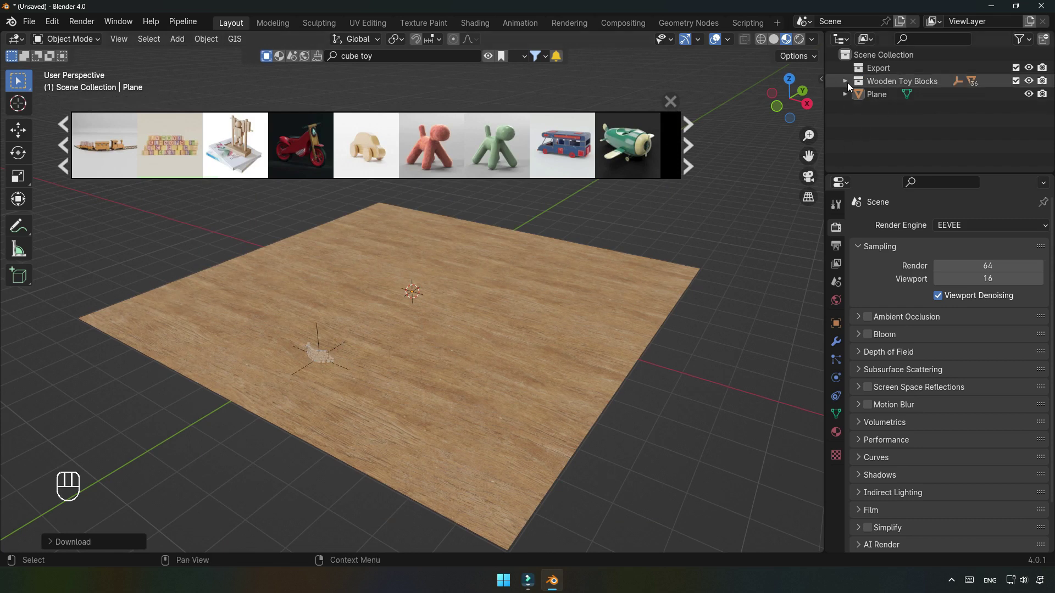
Select the Wooden Toy Blocks, frame them in view and delete the unneeded extra object.
drag(878, 84, 799, 275)
click(931, 142)
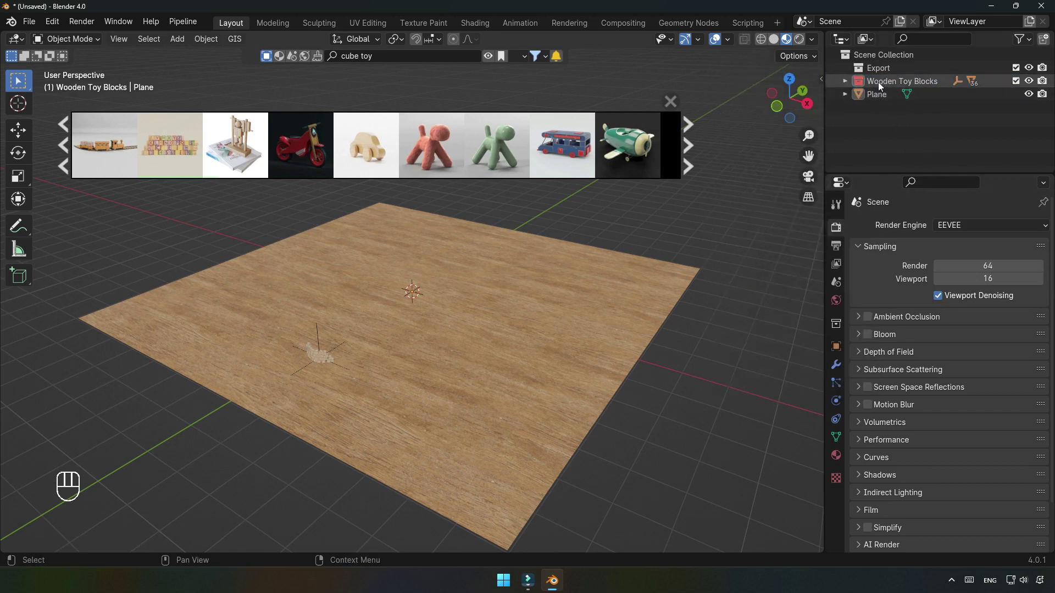
click(885, 84)
drag(885, 84, 919, 147)
key(s)
drag(469, 424, 417, 353)
middle_click(417, 354)
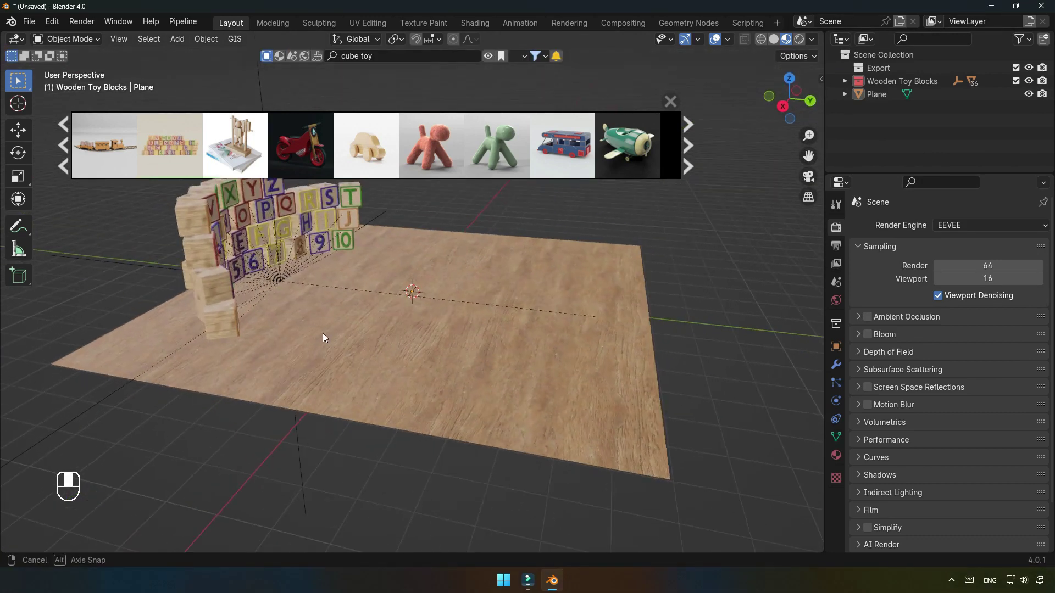
middle_click(295, 275)
middle_click(321, 345)
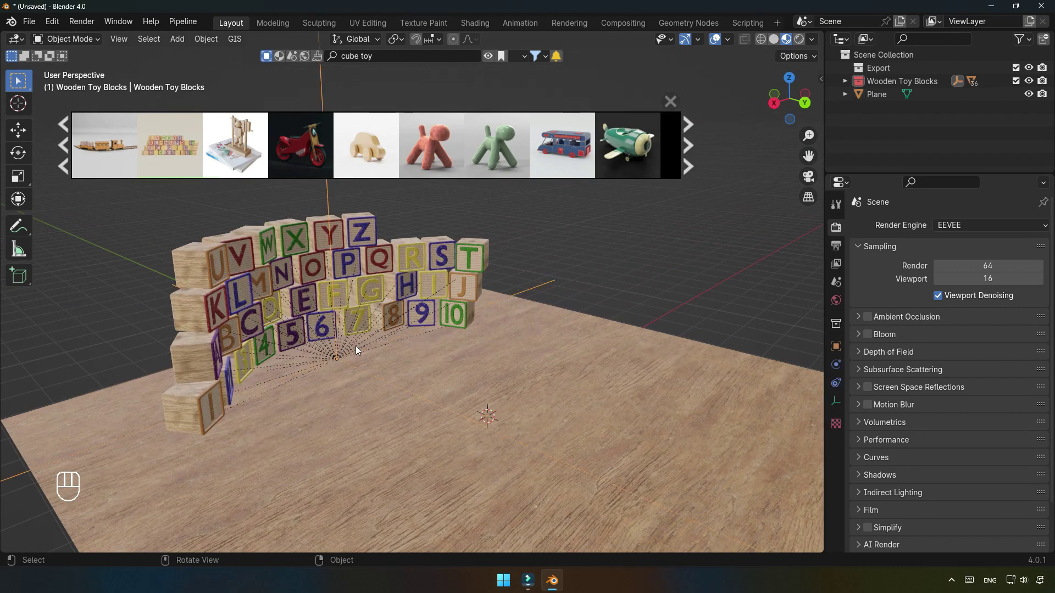
key(Delete)
In a flat side view, line the bottom of the block wall up with the ground.
drag(909, 89, 850, 151)
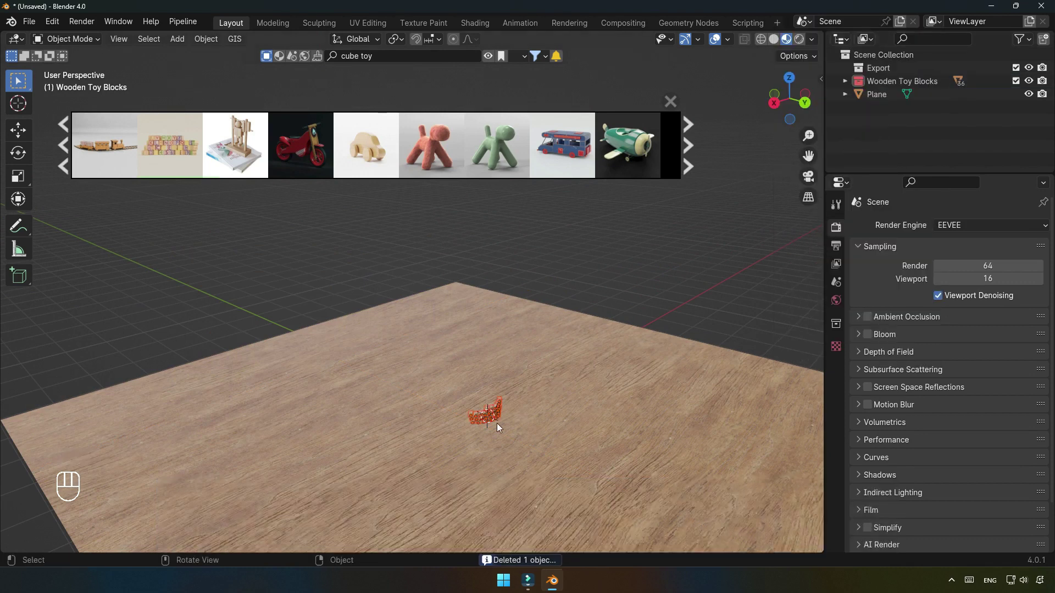
key(s)
drag(594, 482, 563, 477)
middle_click(563, 477)
middle_click(618, 399)
drag(611, 415, 549, 376)
middle_click(529, 389)
key(g)
key(z)
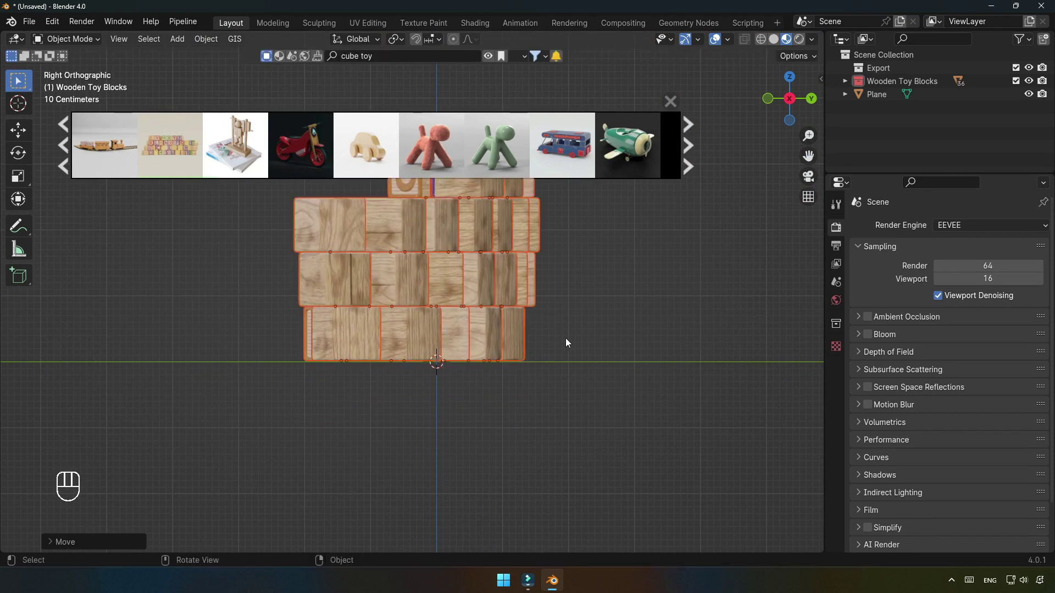
right_click(473, 386)
drag(458, 398, 527, 441)
drag(427, 389, 519, 399)
drag(885, 86, 733, 195)
Move the block wall along Y toward the far edge of the floor.
key(g)
key(y)
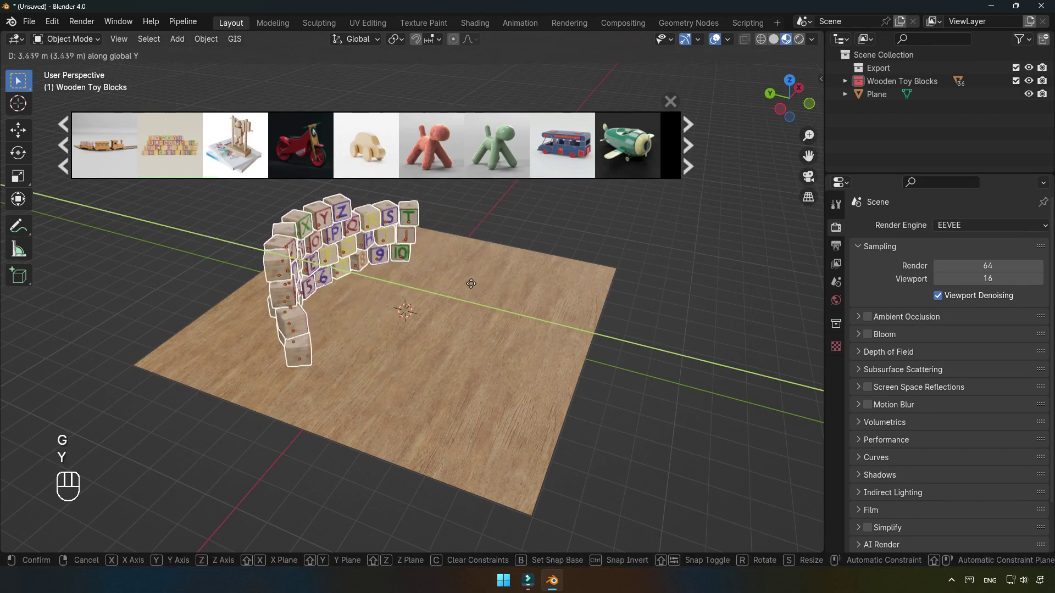
drag(474, 287, 626, 334)
click(626, 333)
drag(558, 347, 493, 326)
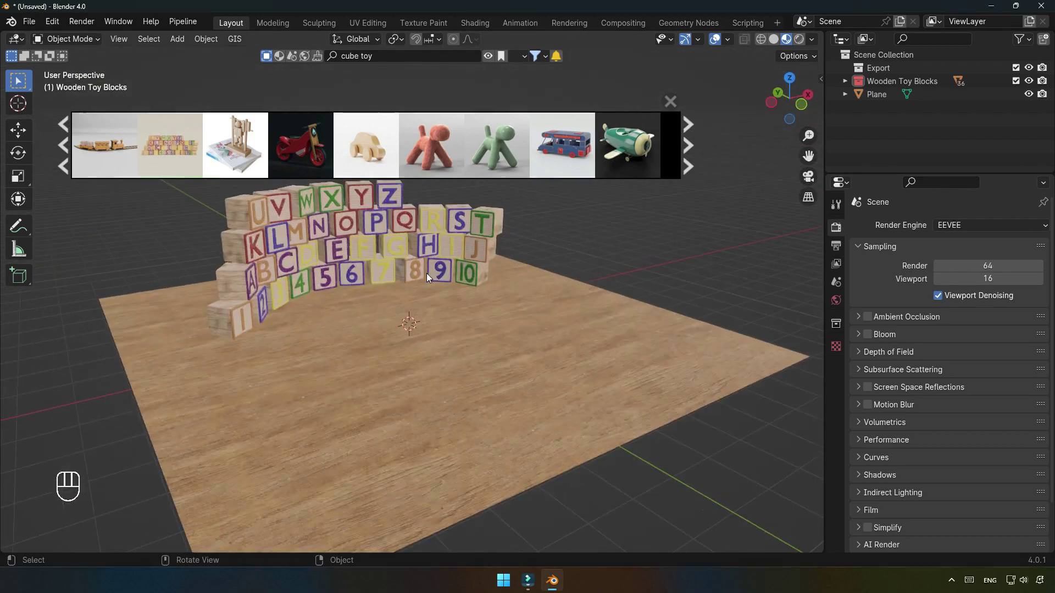
Add the Toy wooden car asset and move it out of the Export collection in the Outliner.
drag(356, 58, 377, 96)
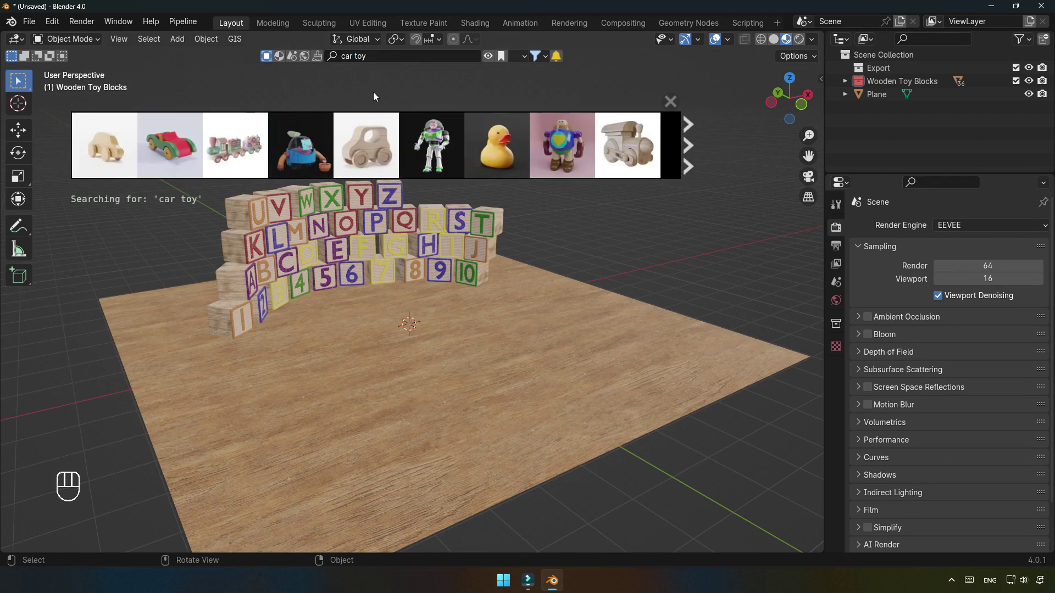
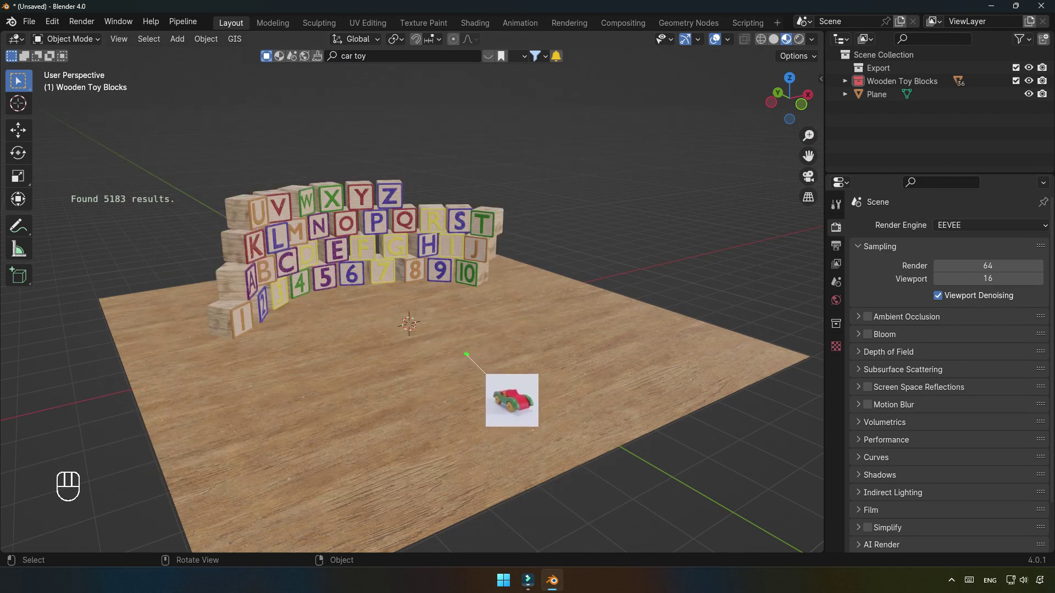
click(673, 101)
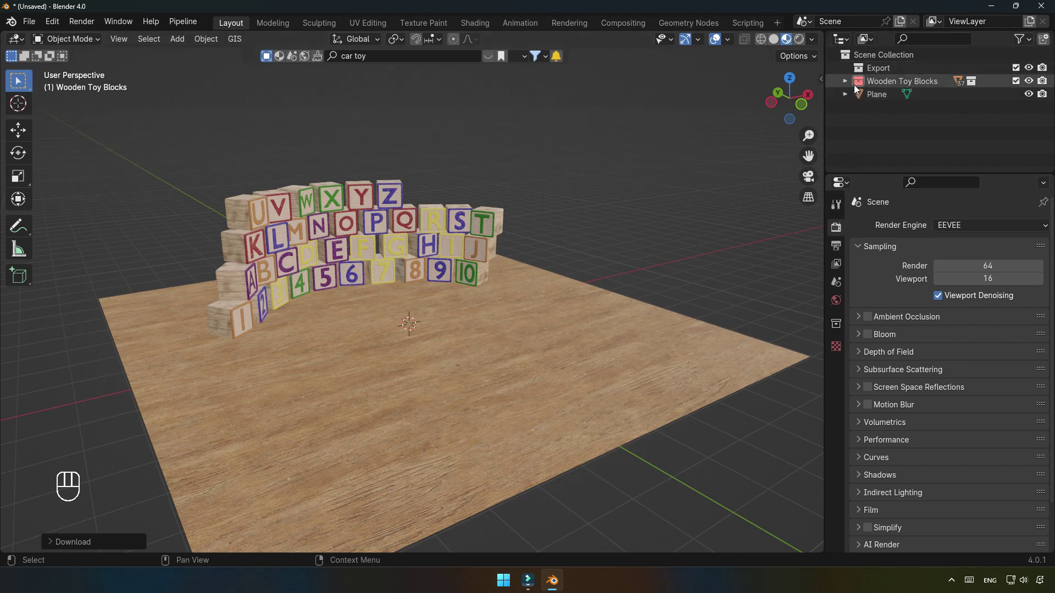
click(849, 81)
click(859, 98)
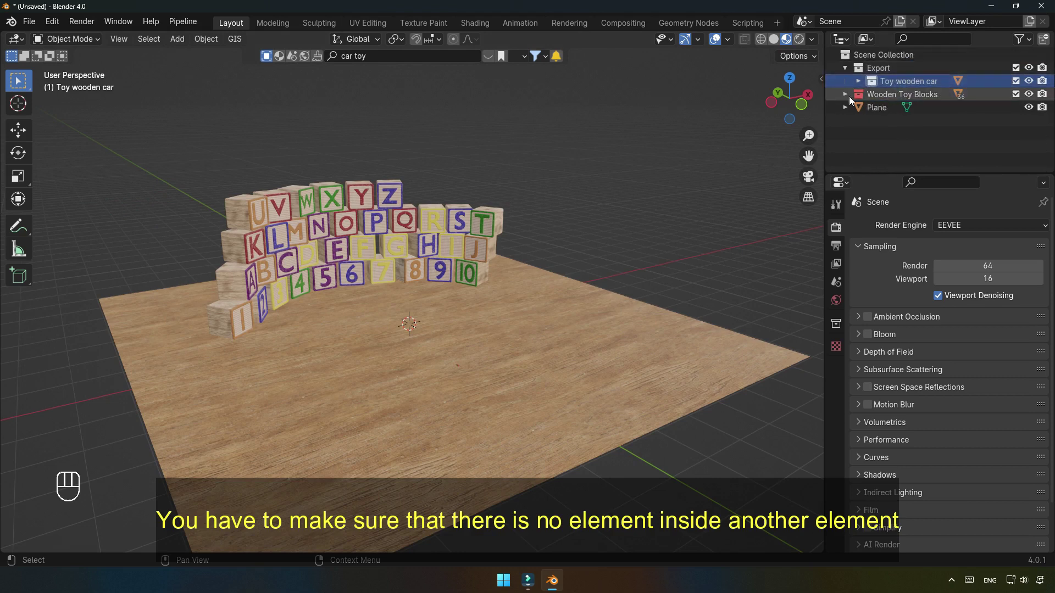
click(884, 87)
drag(896, 97, 864, 243)
click(896, 141)
Scale the toy car up much larger on the floor in front of the blocks.
middle_click(491, 349)
drag(910, 99, 932, 149)
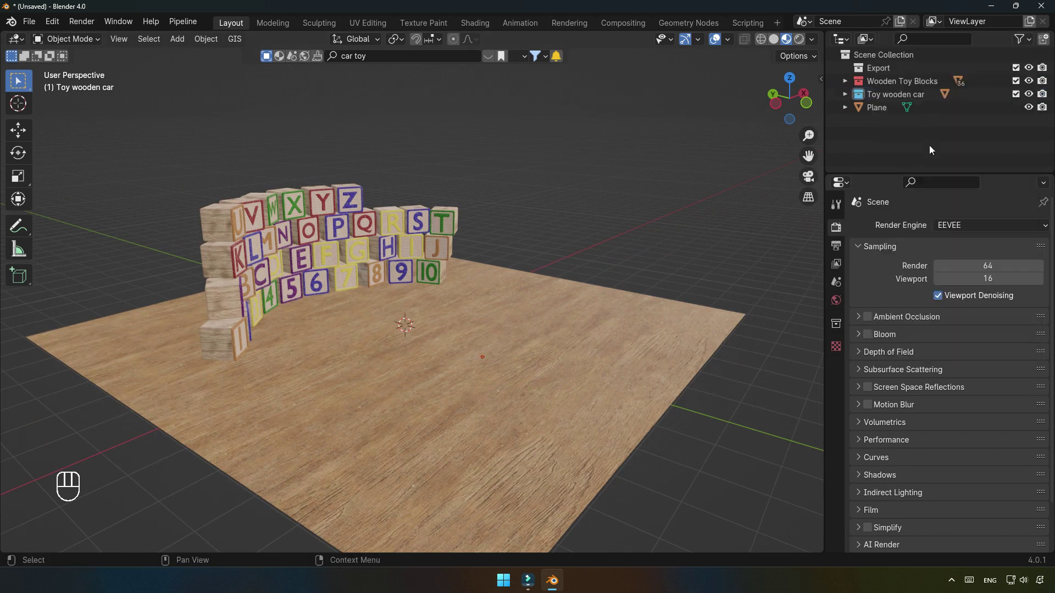
key(s)
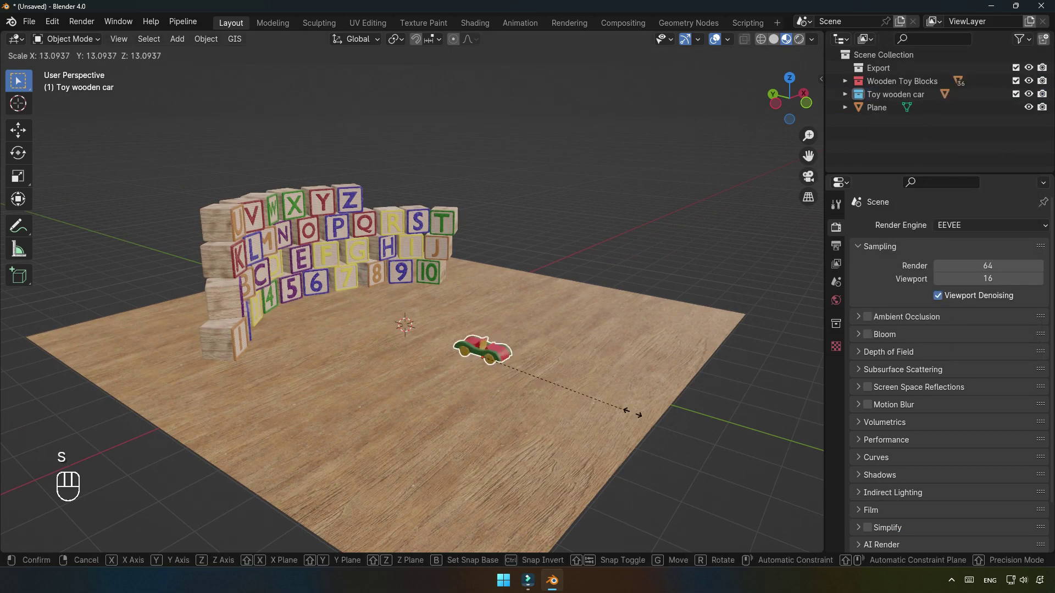
drag(70, 550, 142, 501)
drag(505, 361, 533, 375)
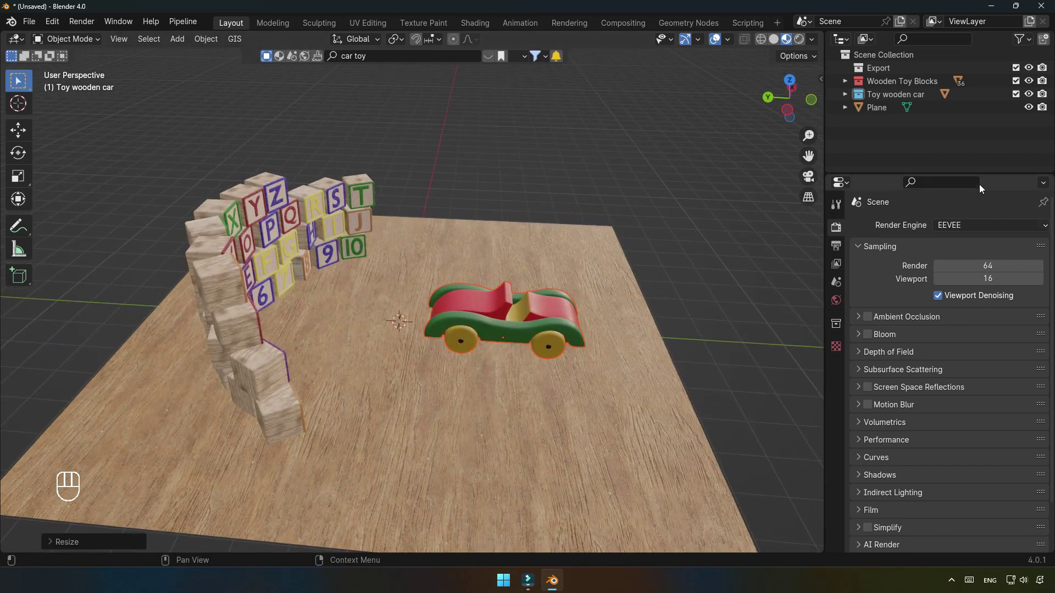
Reposition the toy car on the floor with the Move tool so it faces the block wall.
drag(483, 311, 412, 291)
click(26, 134)
drag(475, 350, 447, 333)
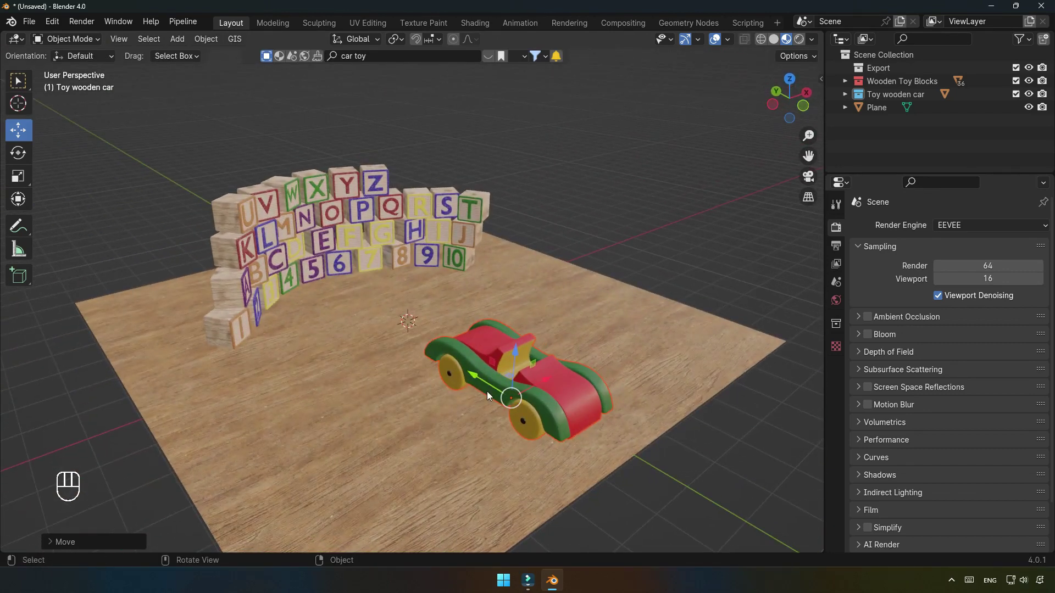
middle_click(495, 396)
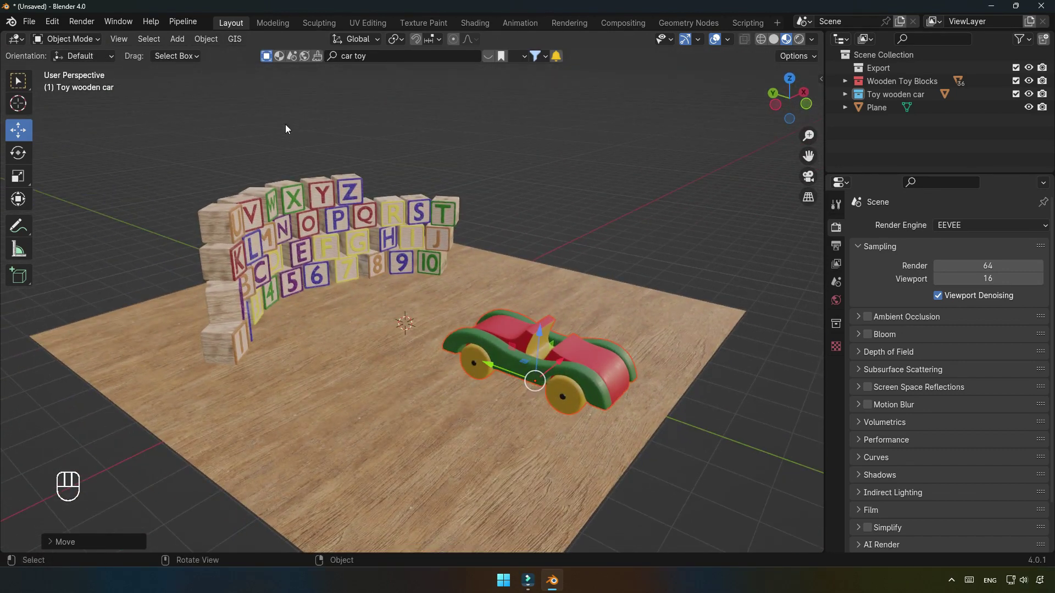
drag(213, 44, 470, 186)
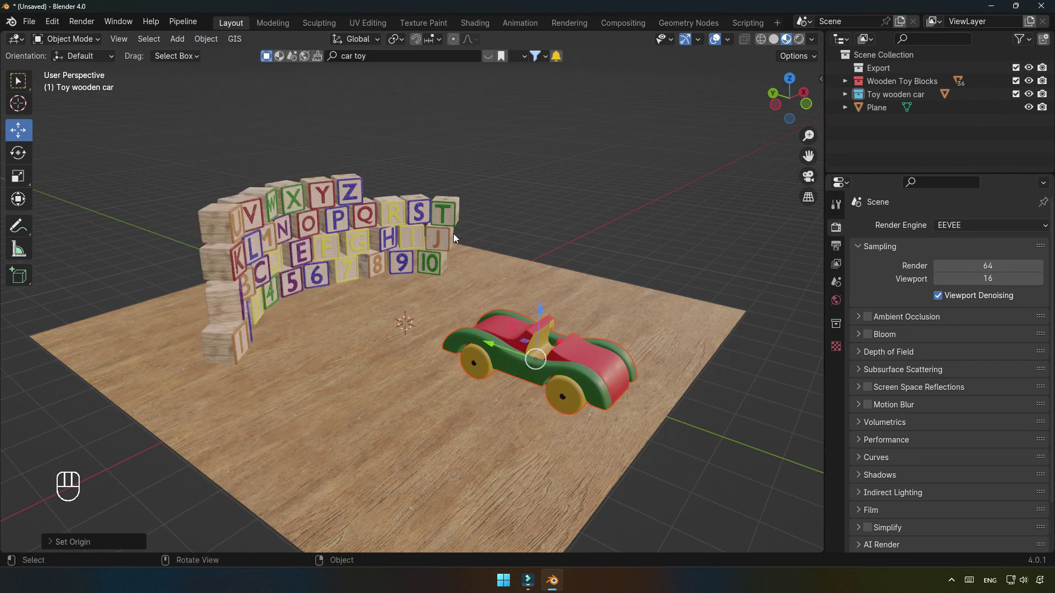
drag(401, 272, 407, 263)
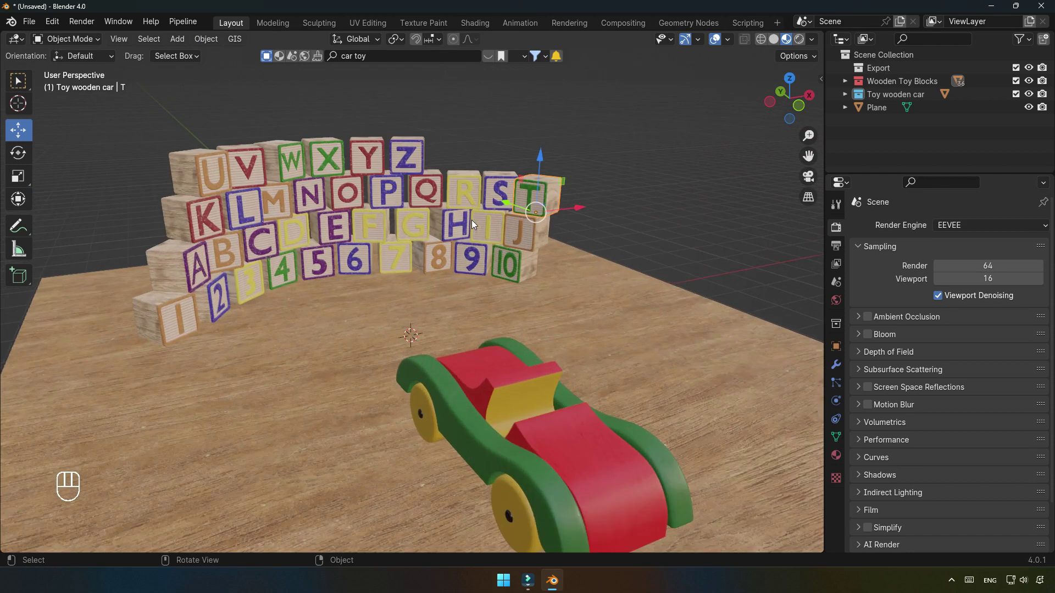
Select the T and P blocks and the whole wall to inspect their origins, then deselect.
click(434, 186)
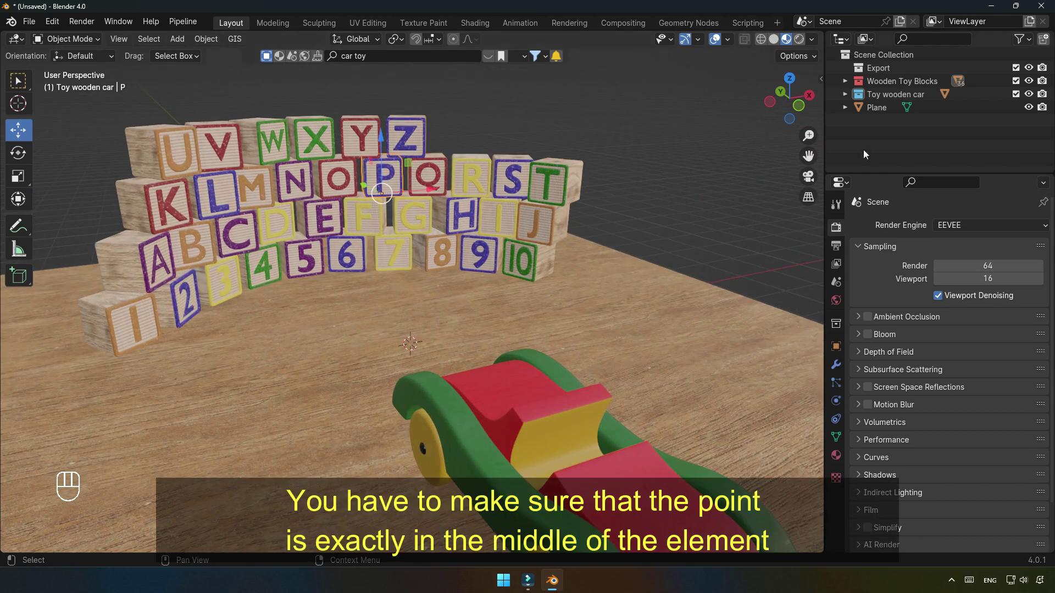
drag(900, 88, 830, 144)
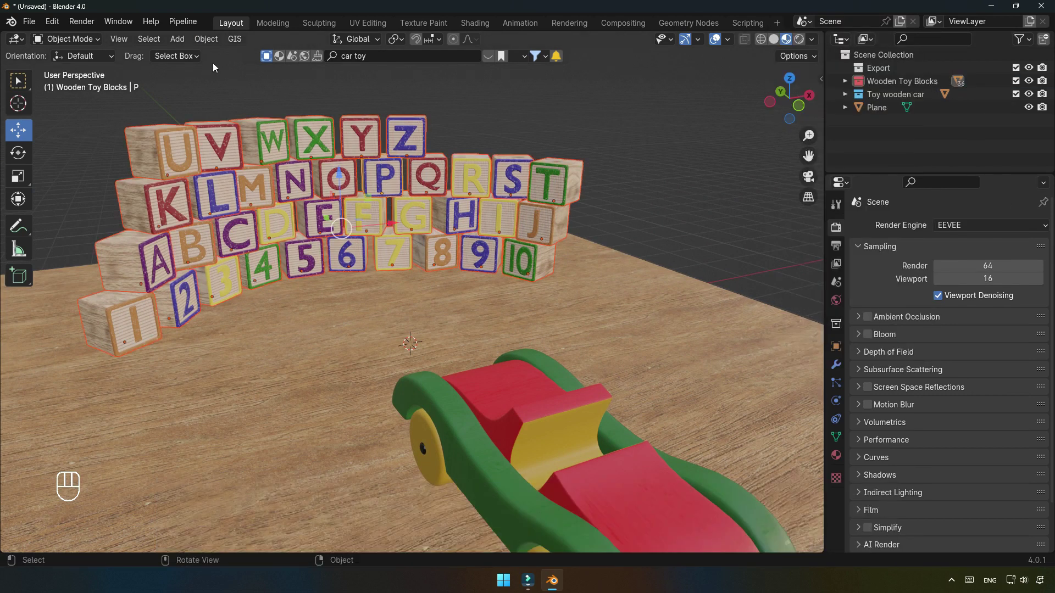
drag(212, 44, 383, 87)
click(383, 87)
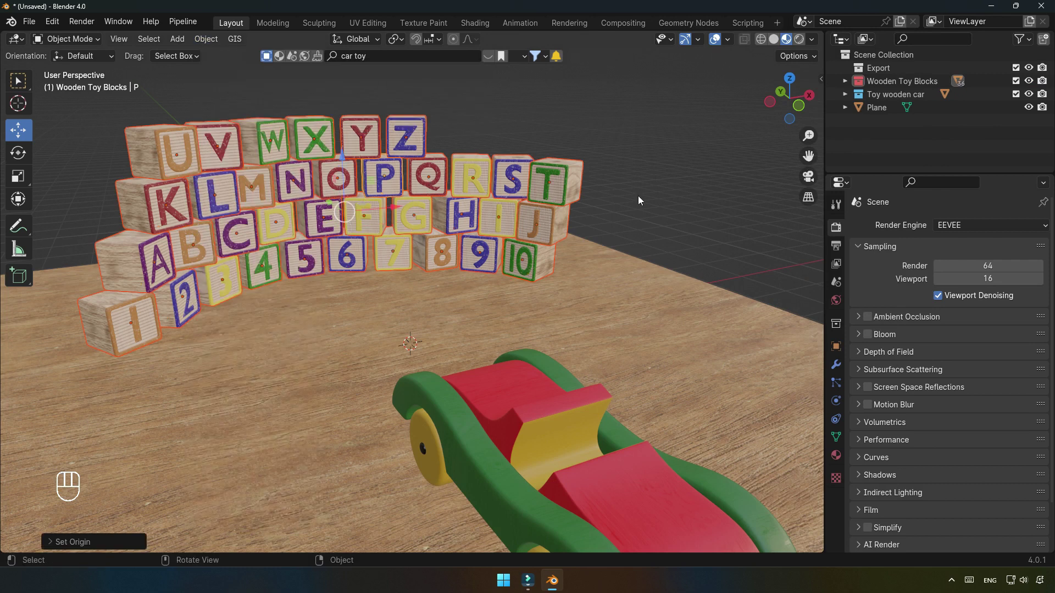
click(641, 199)
drag(356, 310, 366, 311)
middle_click(369, 325)
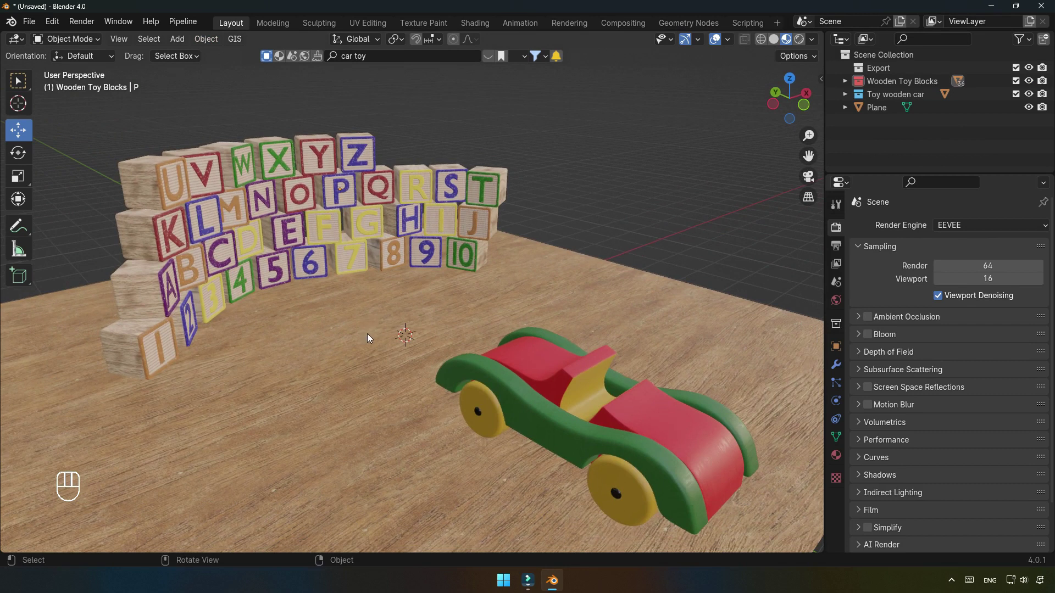
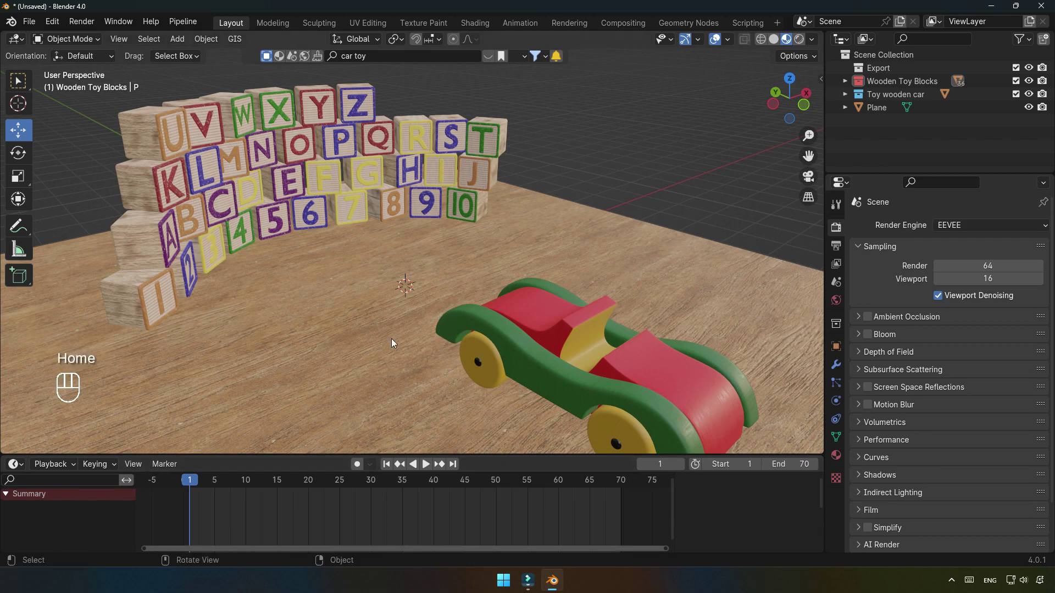
Key the car's location at frame 1 and inside the block wall at frame 20, then return to frame 1.
middle_click(477, 385)
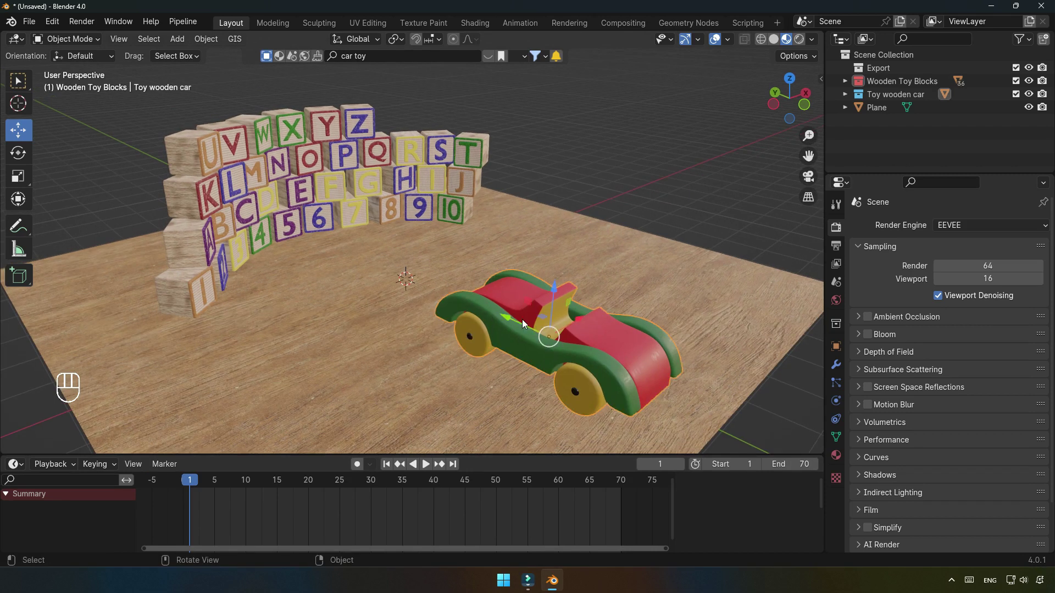
key(i)
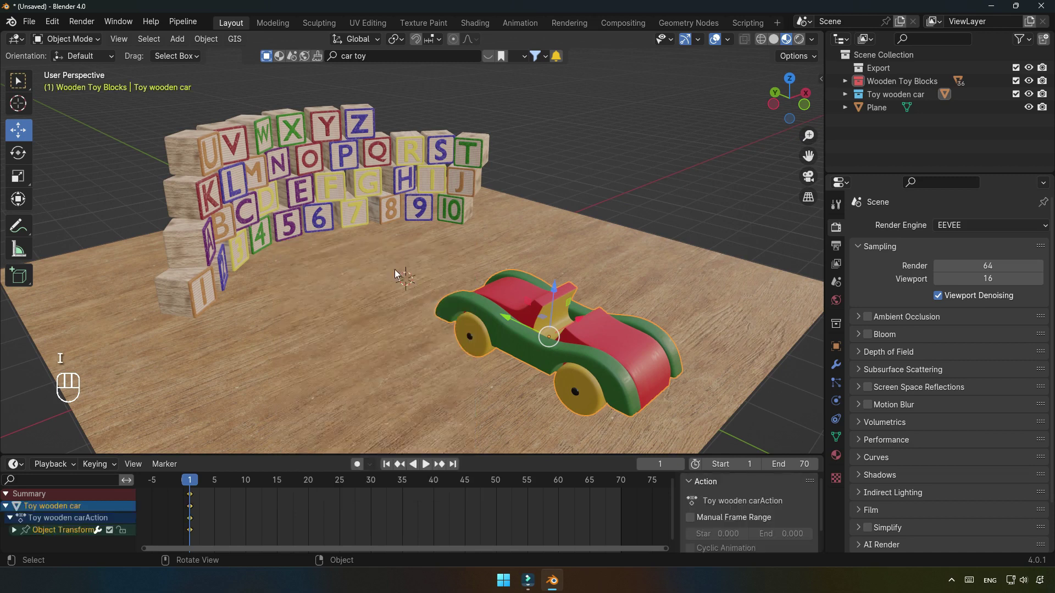
drag(196, 479, 311, 478)
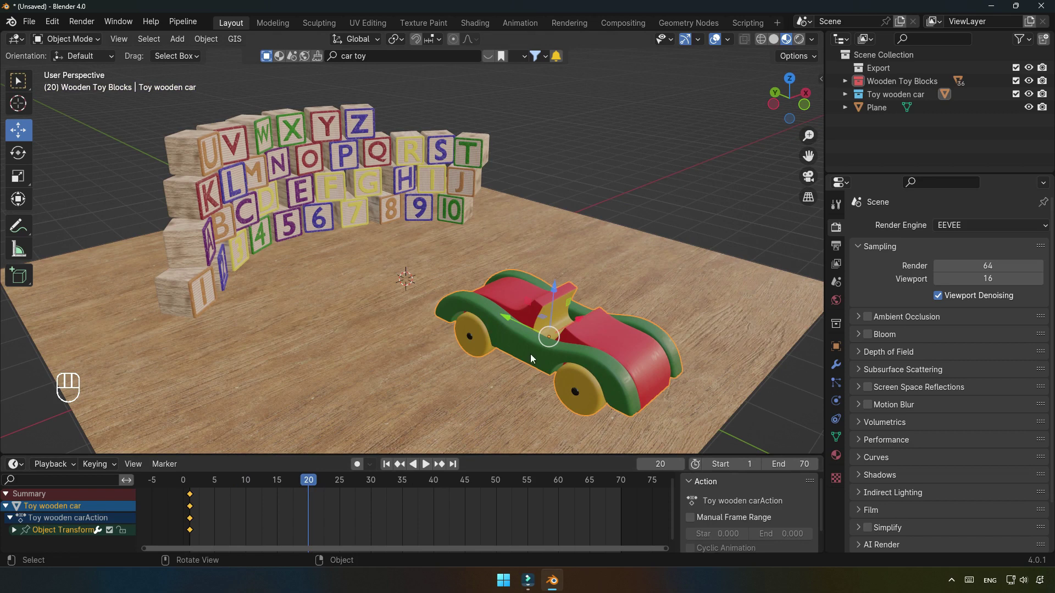
click(515, 327)
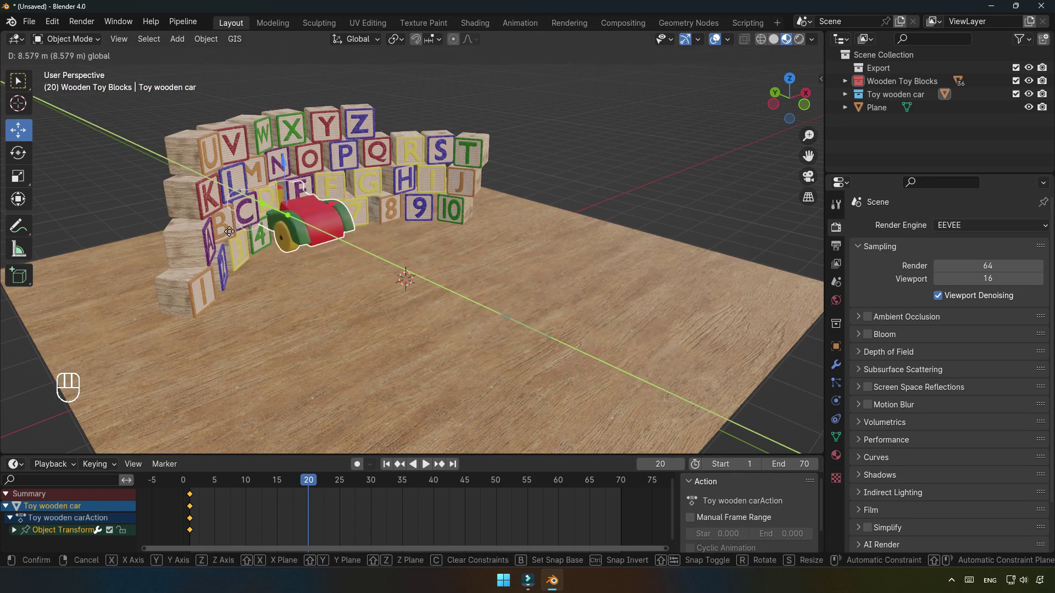
key(i)
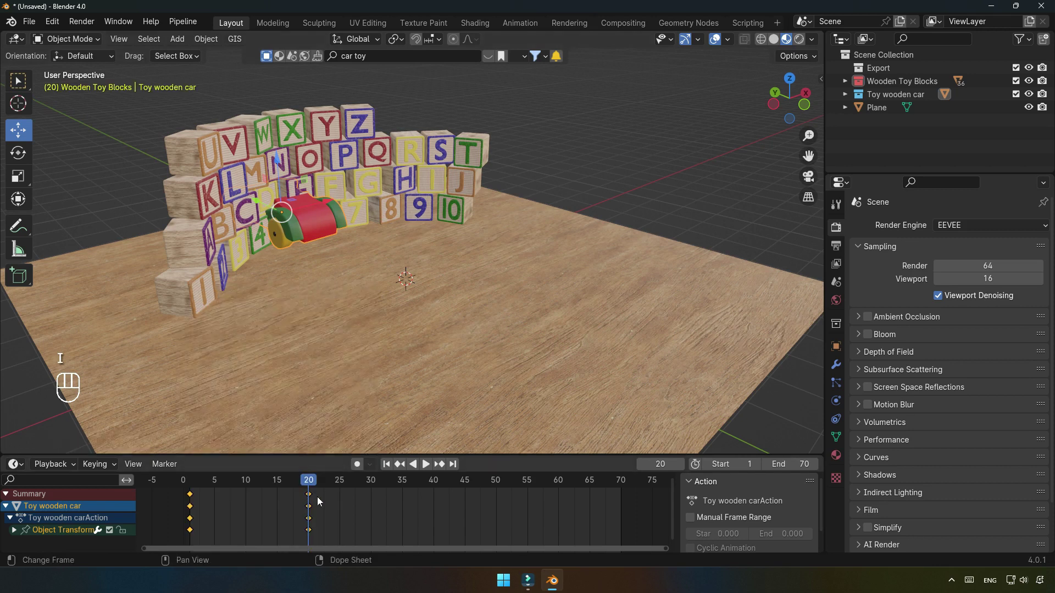
click(385, 467)
click(427, 470)
click(427, 471)
Add Rigid Body physics to the ground plane and set the car's rigid body to Animated.
click(391, 467)
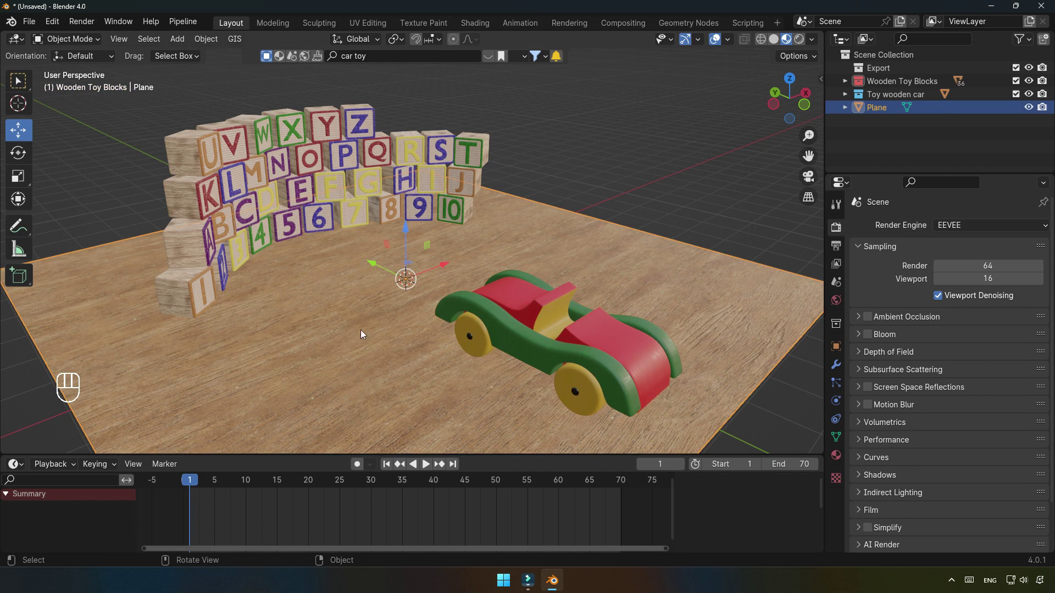
click(838, 404)
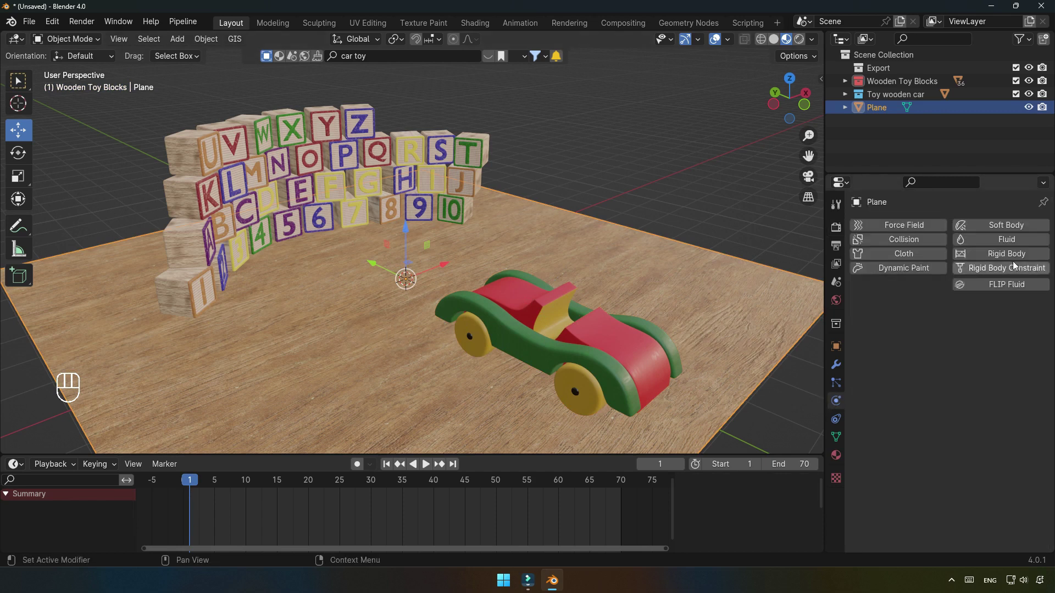
click(994, 258)
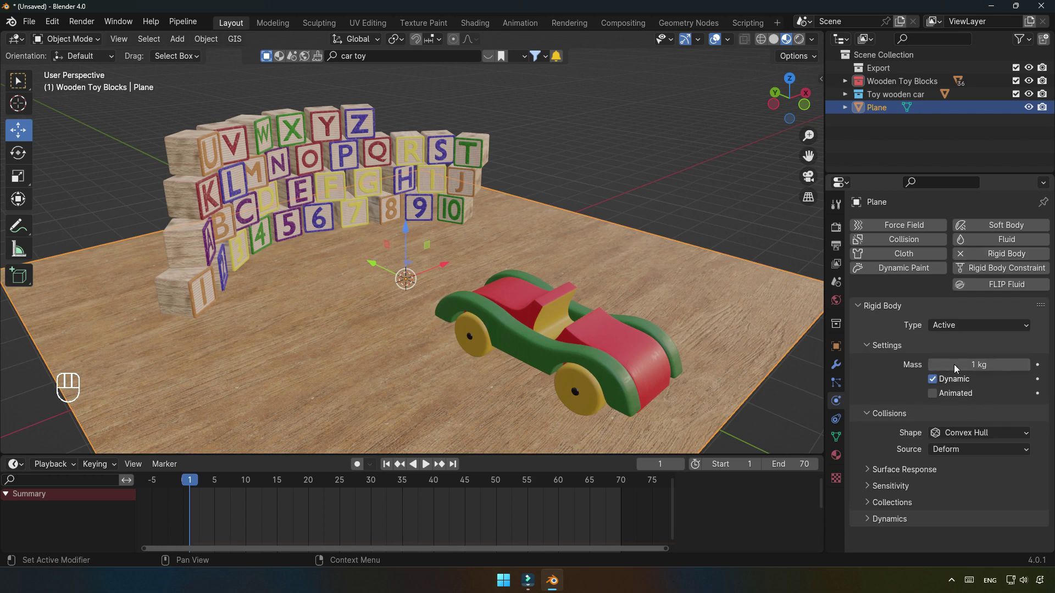
click(939, 385)
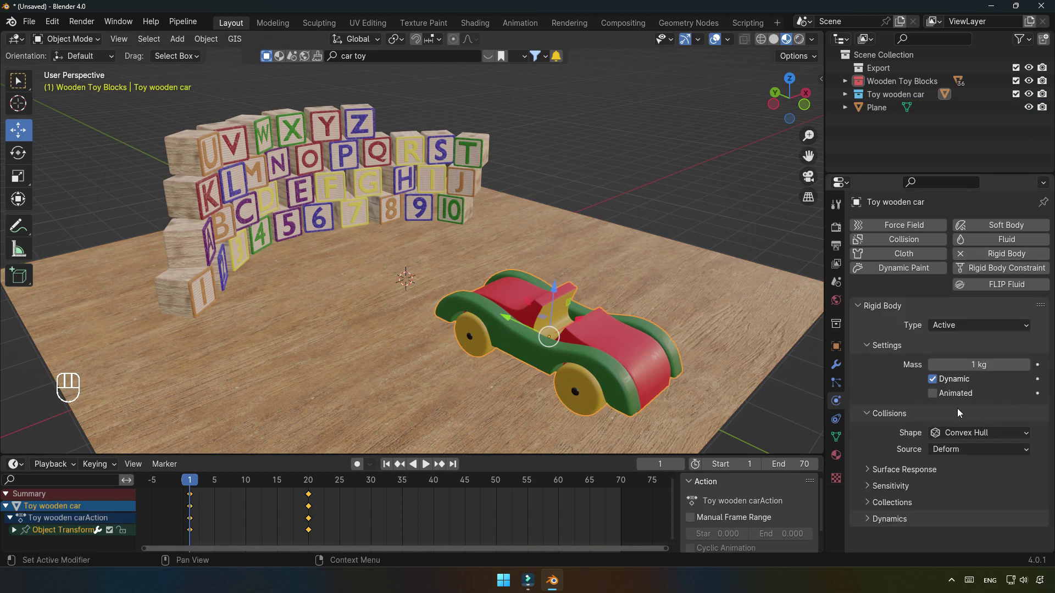
click(941, 399)
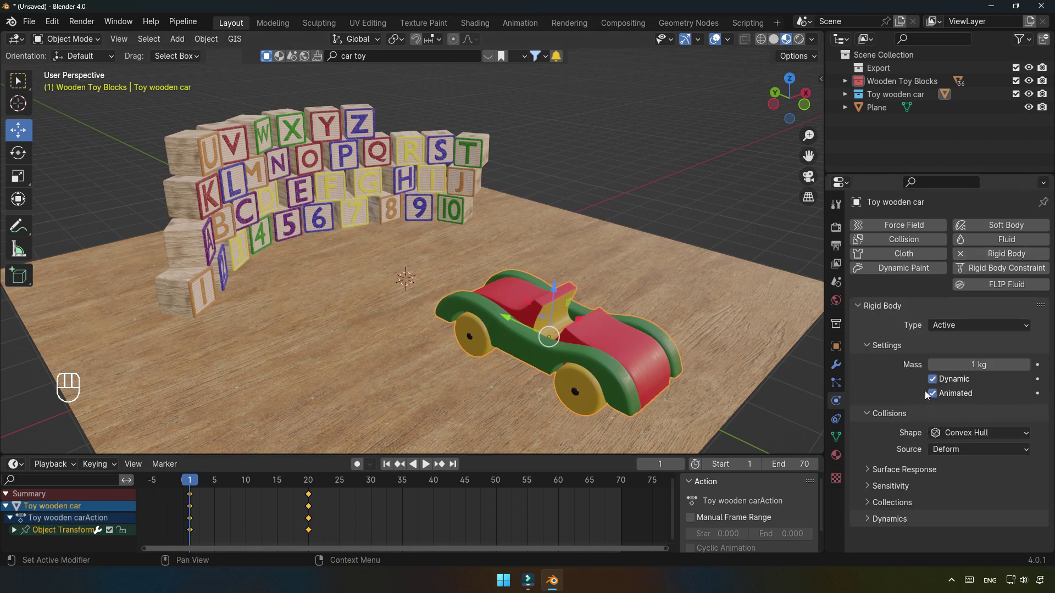
Give the T block a rigid body with Animated keyed on at frame 1 and off at frame 13.
click(474, 155)
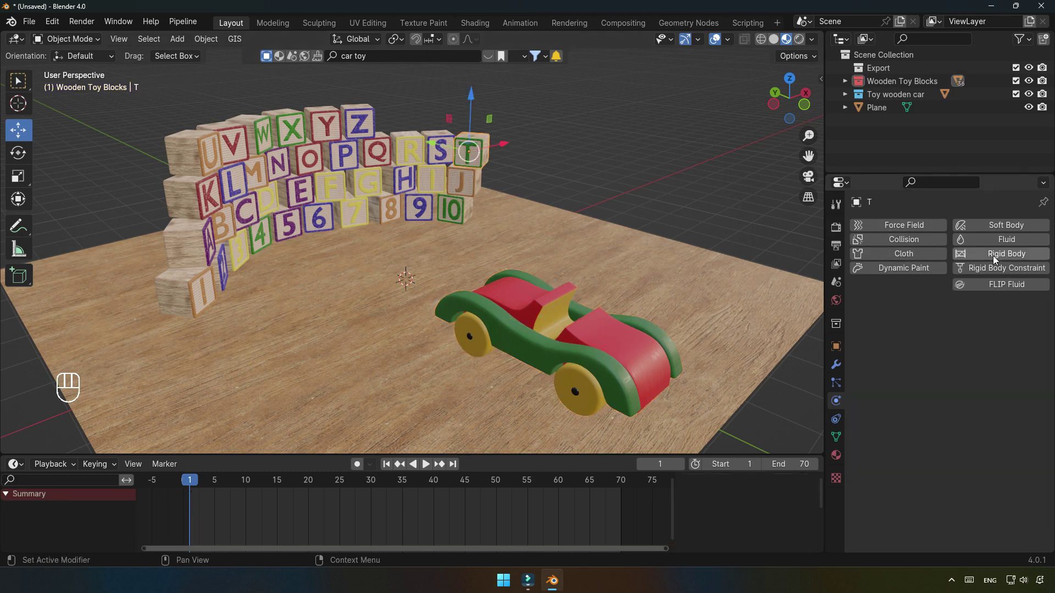
click(1000, 261)
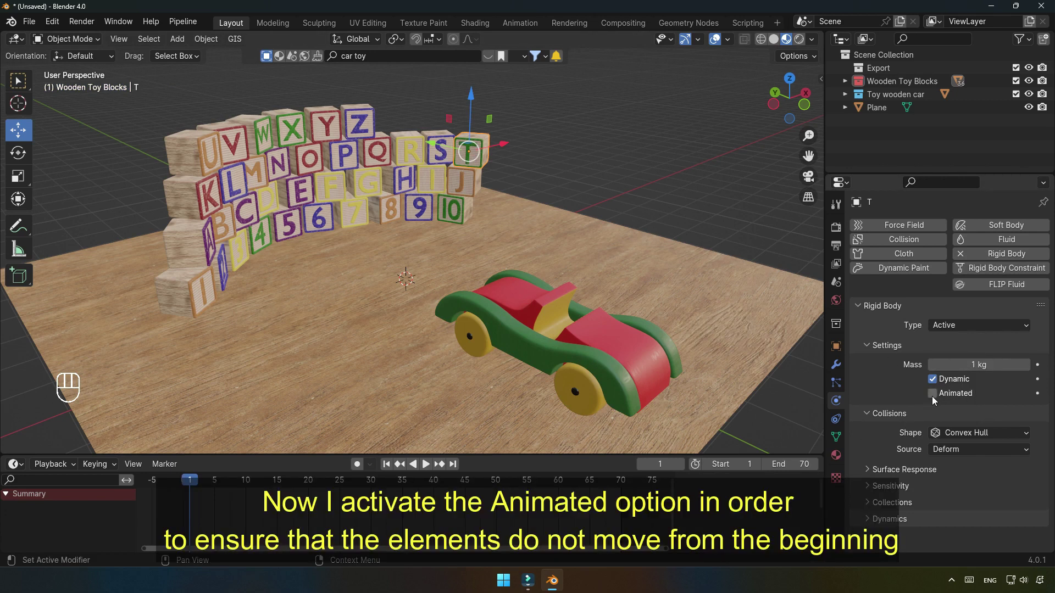
click(935, 400)
click(1040, 397)
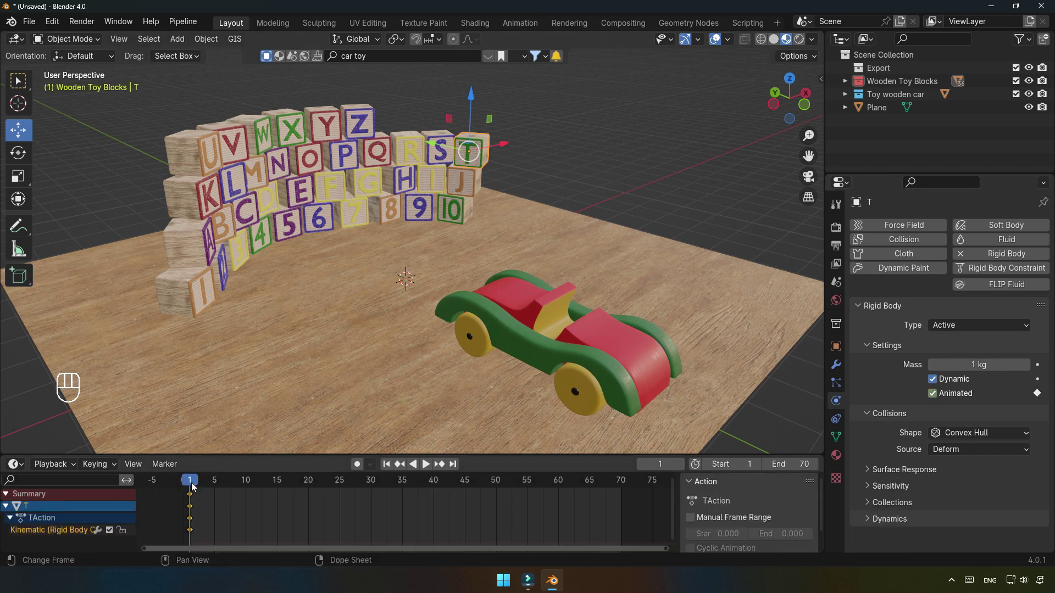
drag(196, 489, 268, 489)
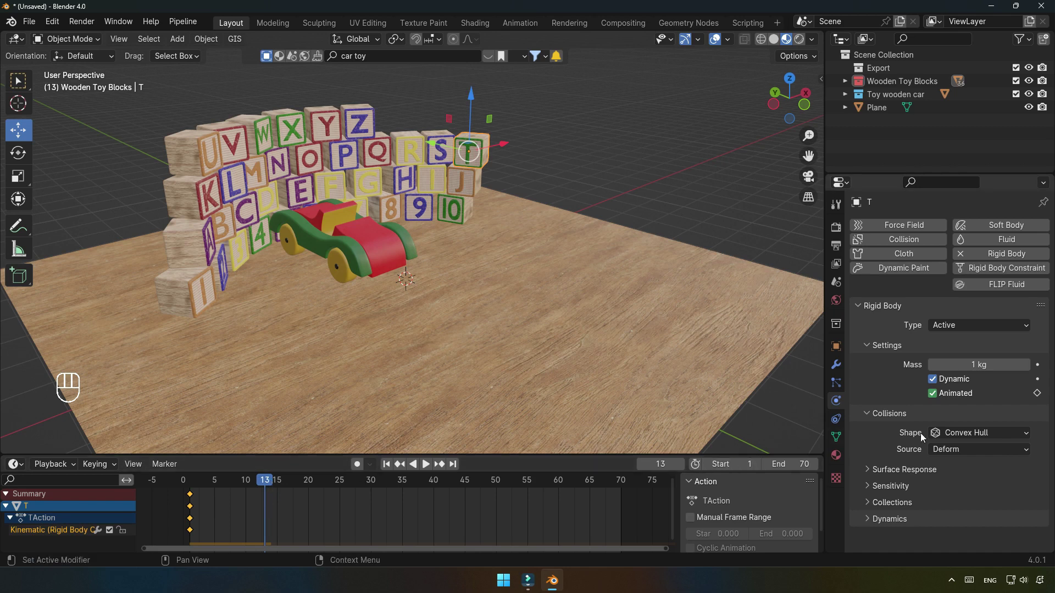
click(937, 398)
click(1044, 399)
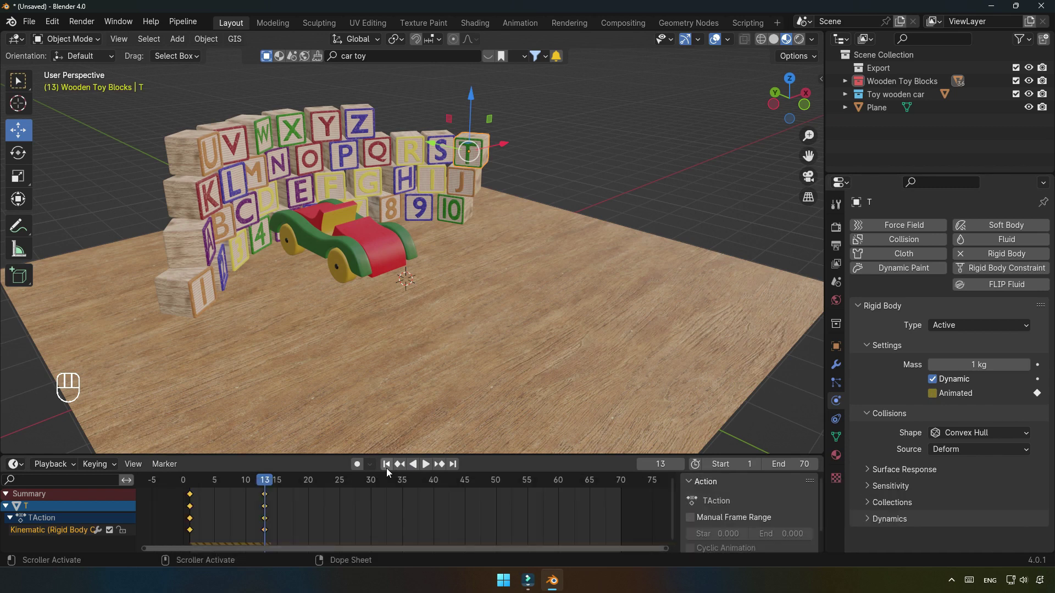
Play the animation from frame 1 to test the crash, then stop back at the start.
click(393, 474)
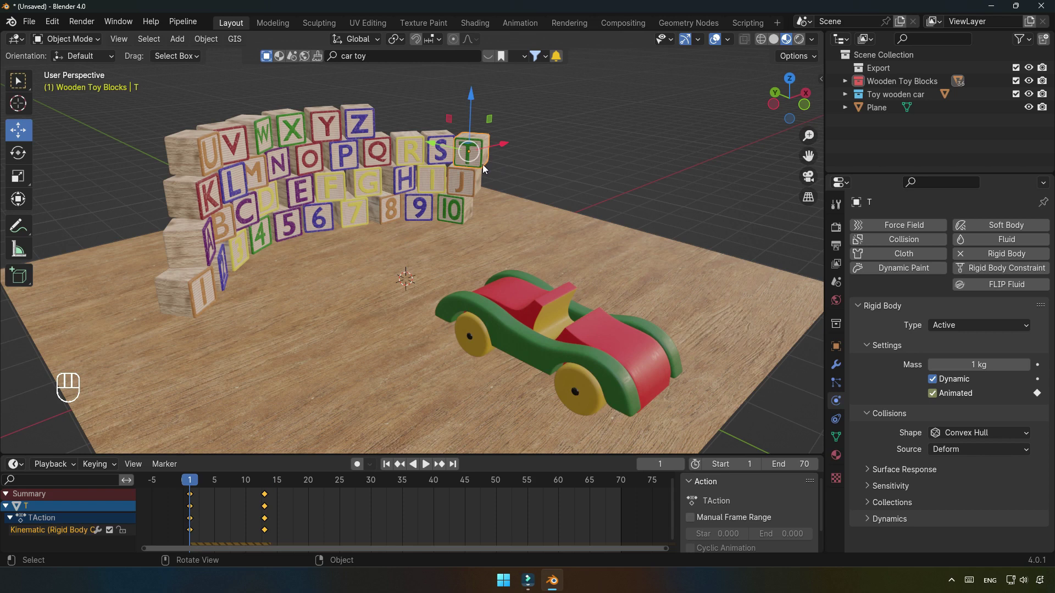
click(432, 469)
click(431, 469)
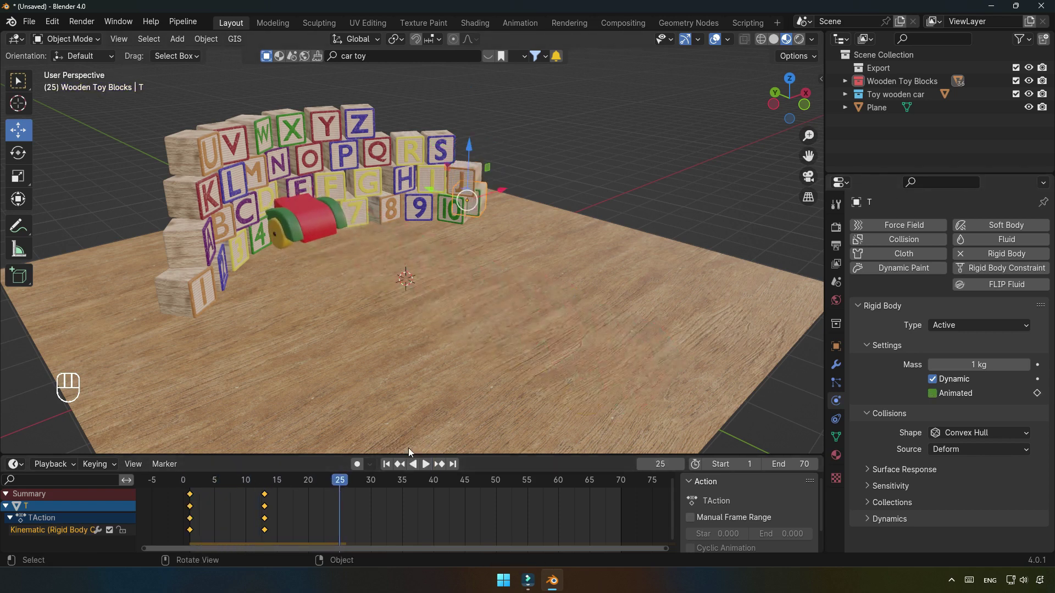
click(392, 467)
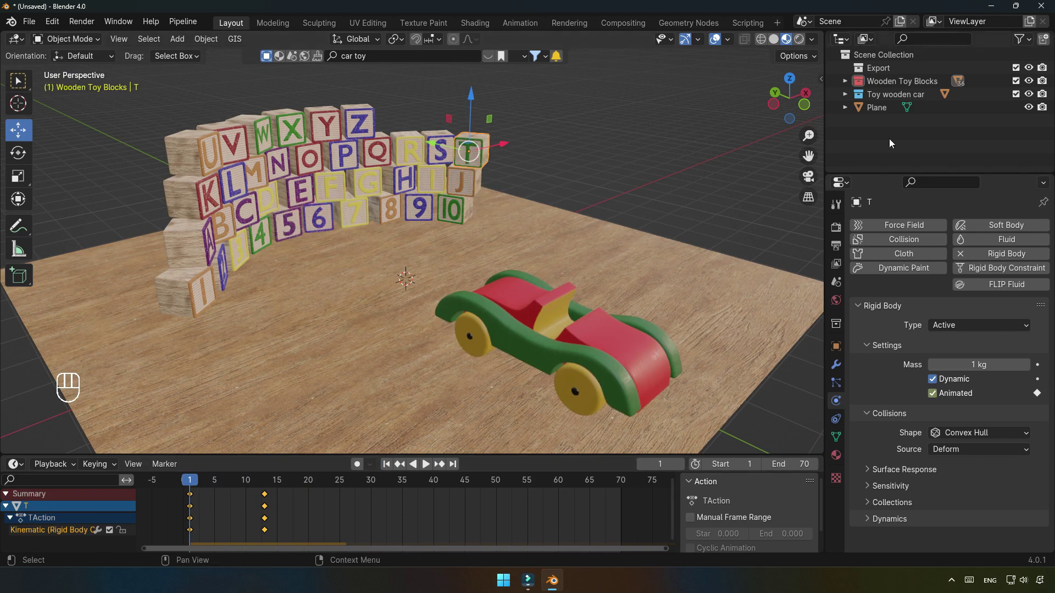
Select all the letter blocks with the T block as the active object.
drag(901, 84, 846, 144)
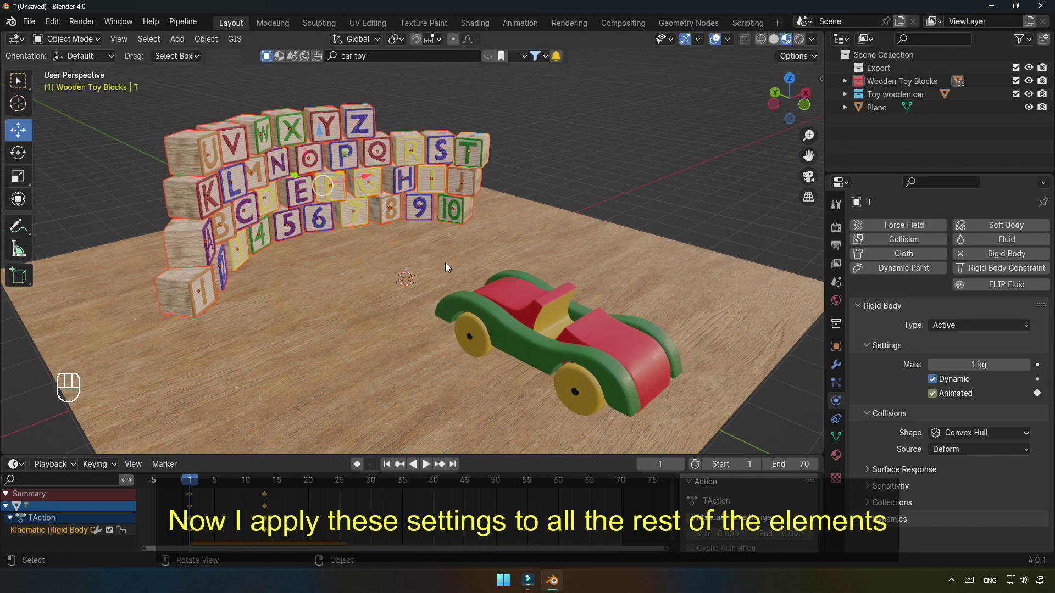
drag(210, 47, 394, 467)
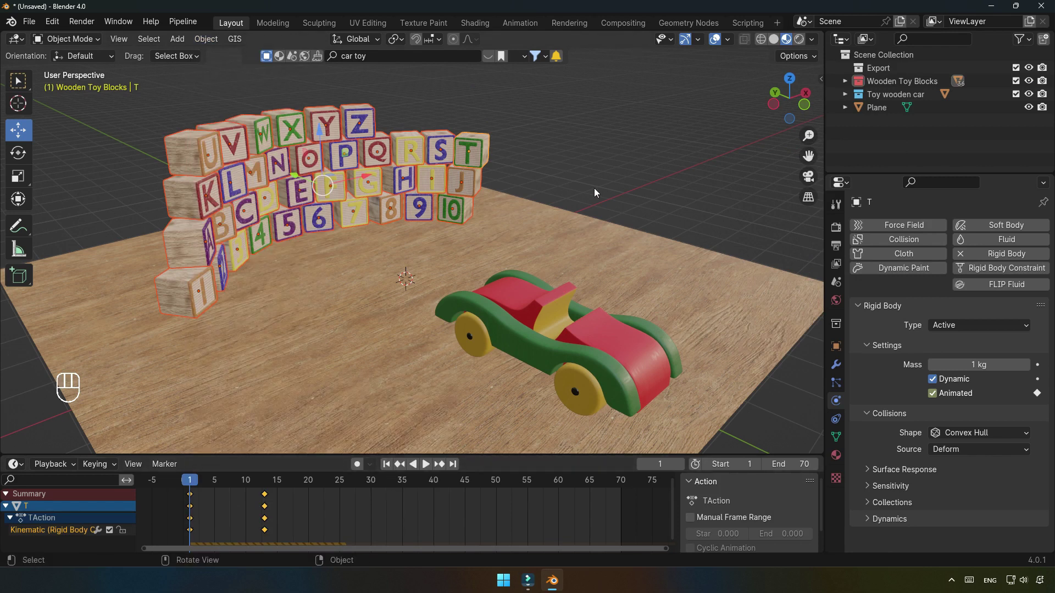
click(424, 159)
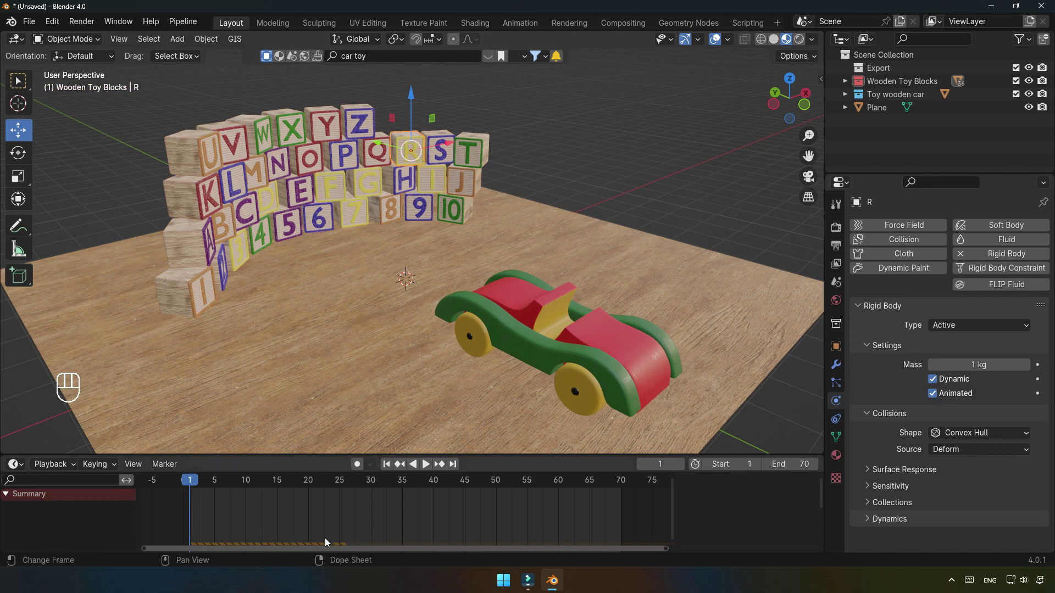
click(476, 156)
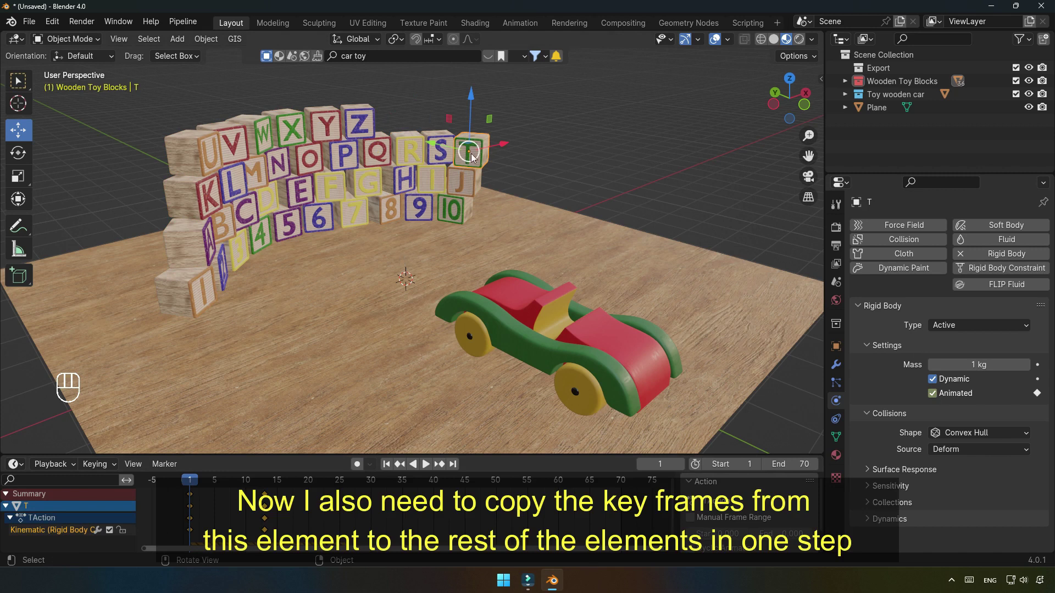
drag(911, 86, 848, 152)
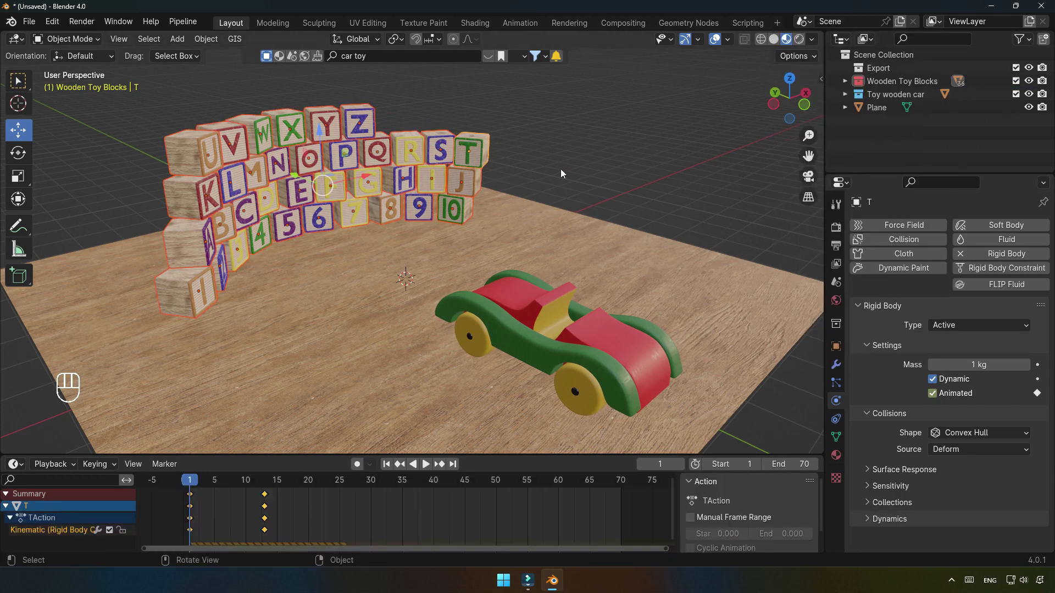
Link the T block's animation data to the other blocks and replay the simulation to watch them scatter.
key(ctrl+l)
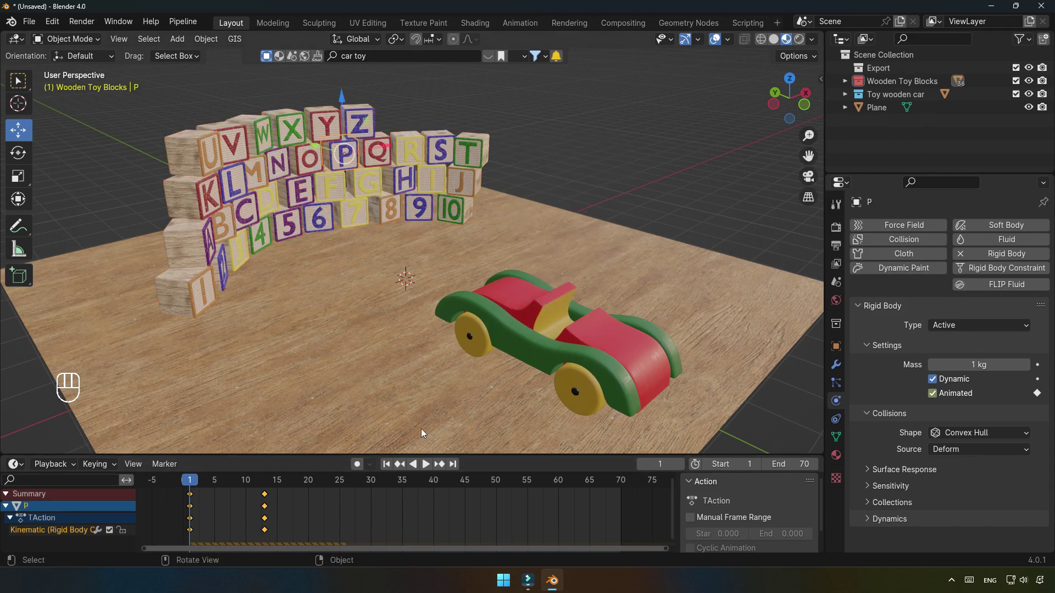
click(388, 472)
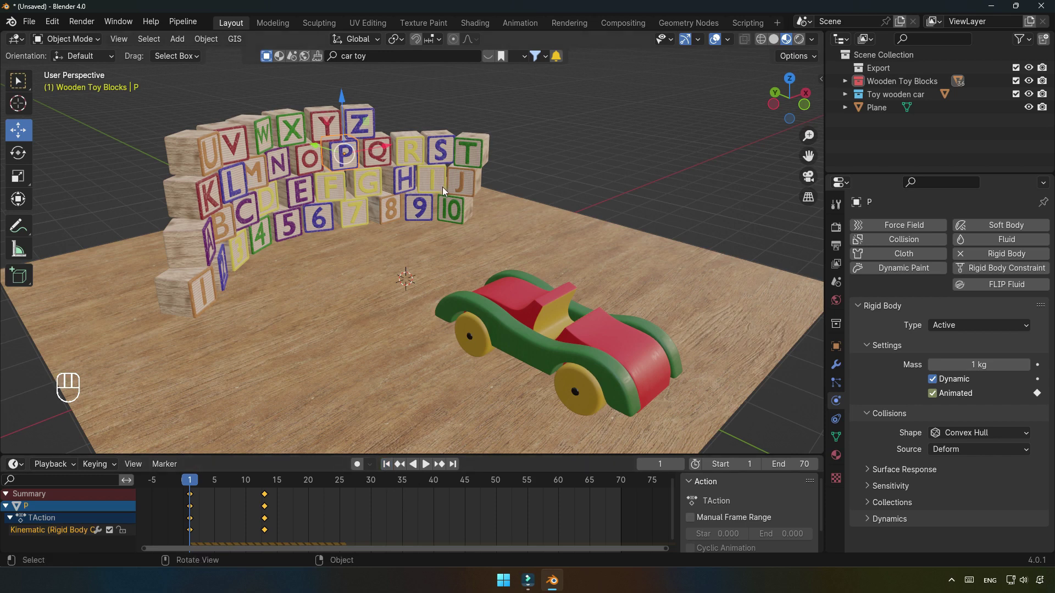
click(429, 468)
click(429, 468)
click(385, 472)
click(428, 469)
click(429, 469)
click(388, 474)
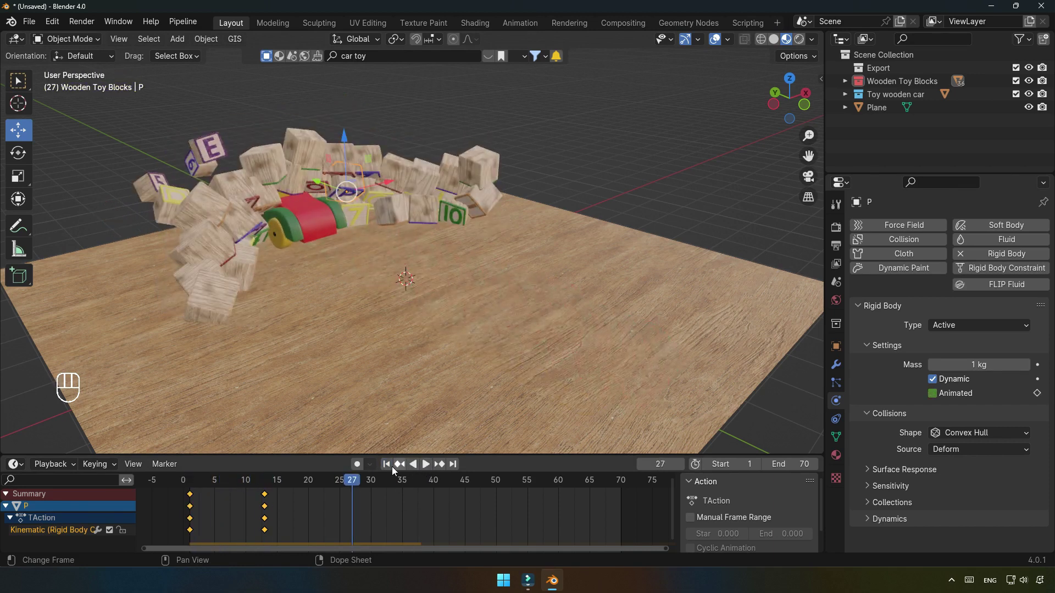
Set the animation End to frame 25 and bring up the scene's Rigid Body World settings.
drag(408, 269, 805, 487)
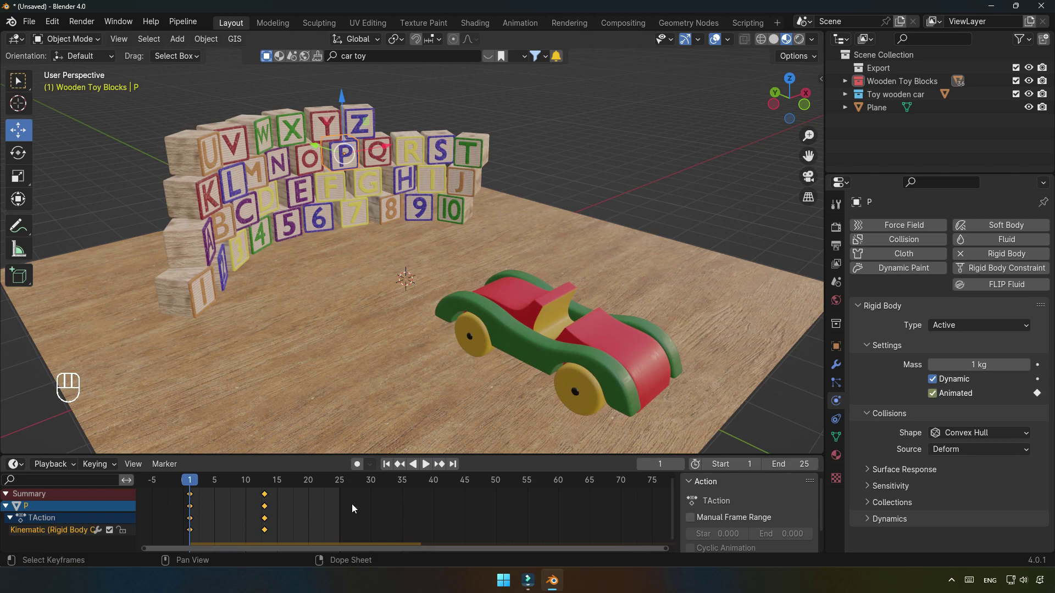
click(314, 512)
key(Home)
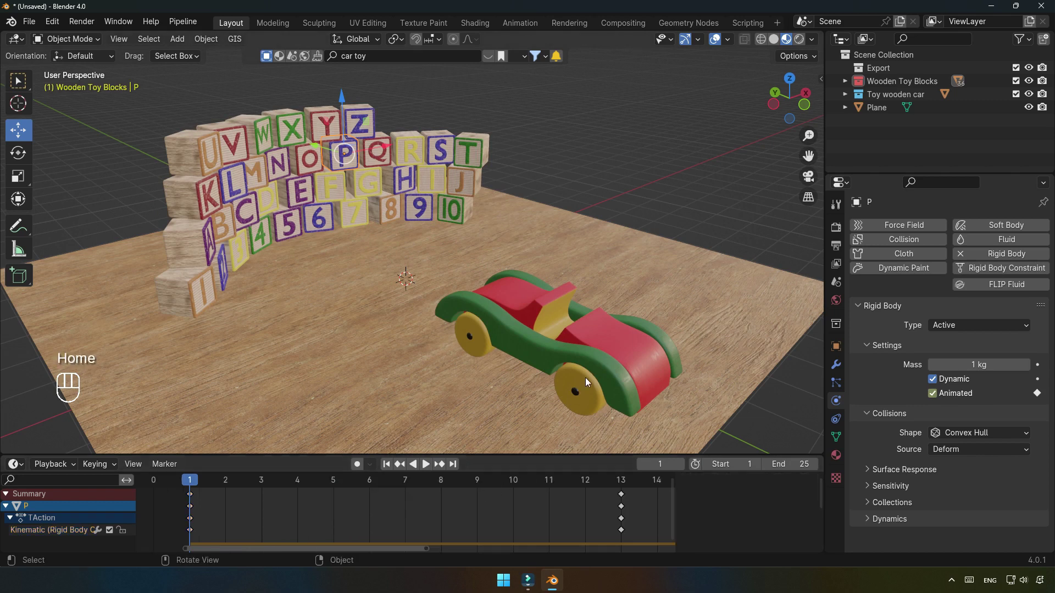
click(840, 282)
click(858, 441)
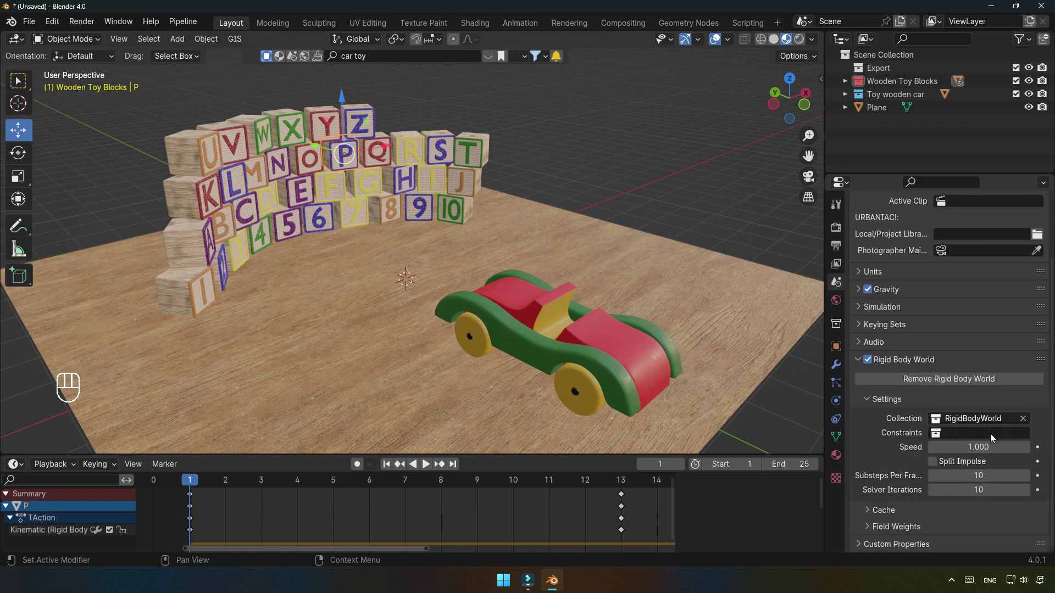
Show the simulation cache settings and replay the crash from frame 1 while orbiting around it.
click(884, 515)
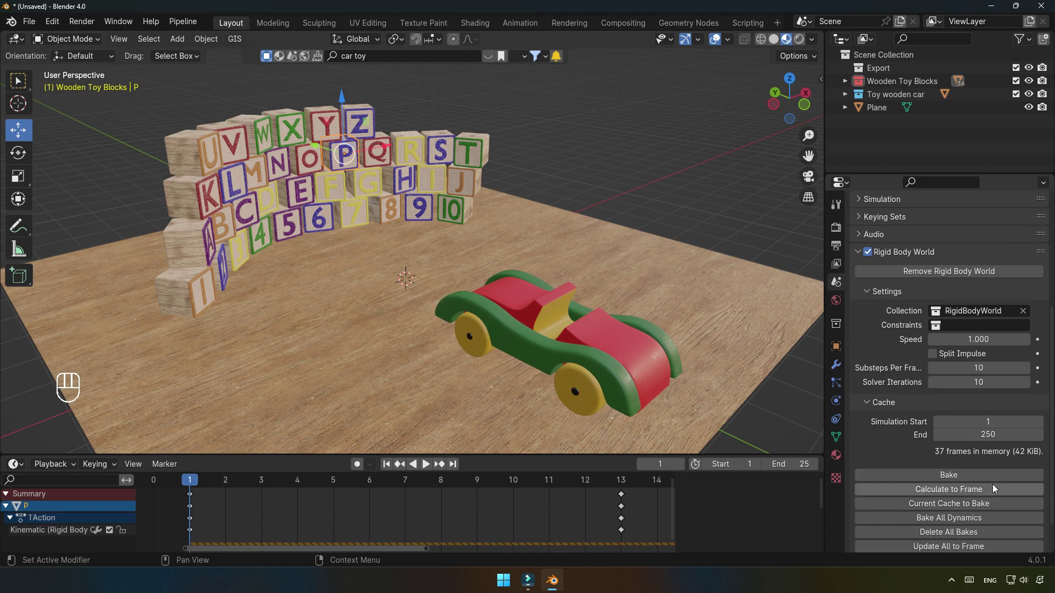
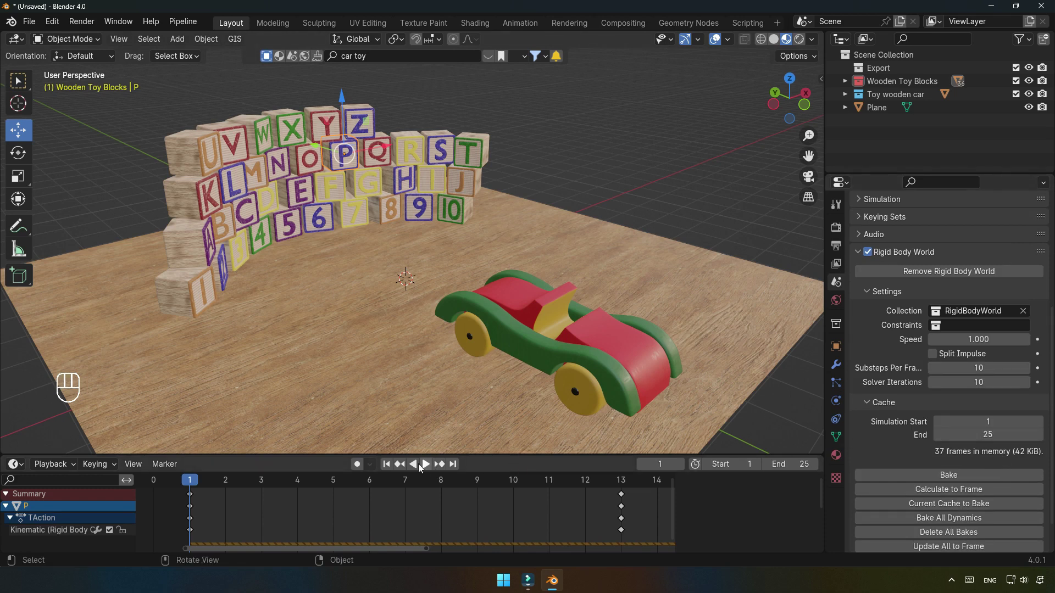
click(396, 465)
click(434, 471)
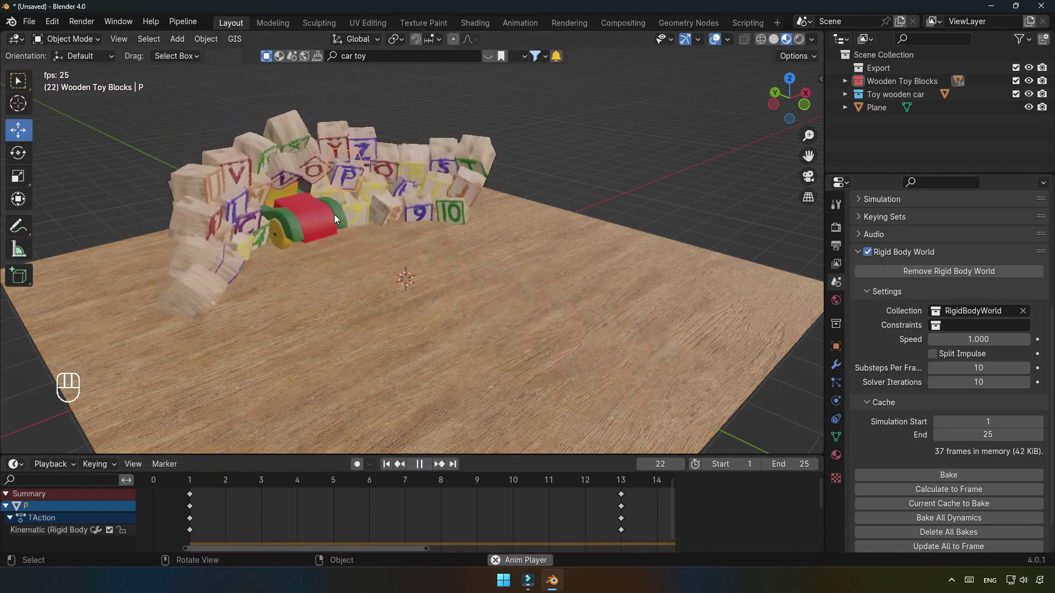
middle_click(337, 253)
drag(456, 257, 303, 254)
drag(572, 286, 516, 269)
drag(529, 271, 683, 269)
drag(517, 236, 624, 238)
drag(456, 255, 500, 255)
click(500, 255)
right_click(500, 255)
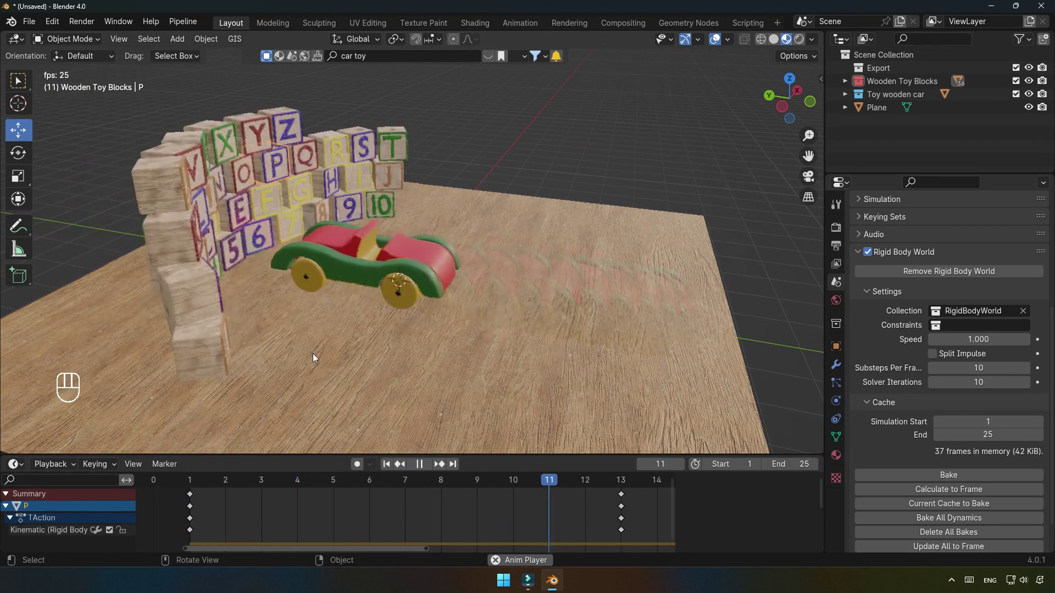
click(419, 463)
click(393, 465)
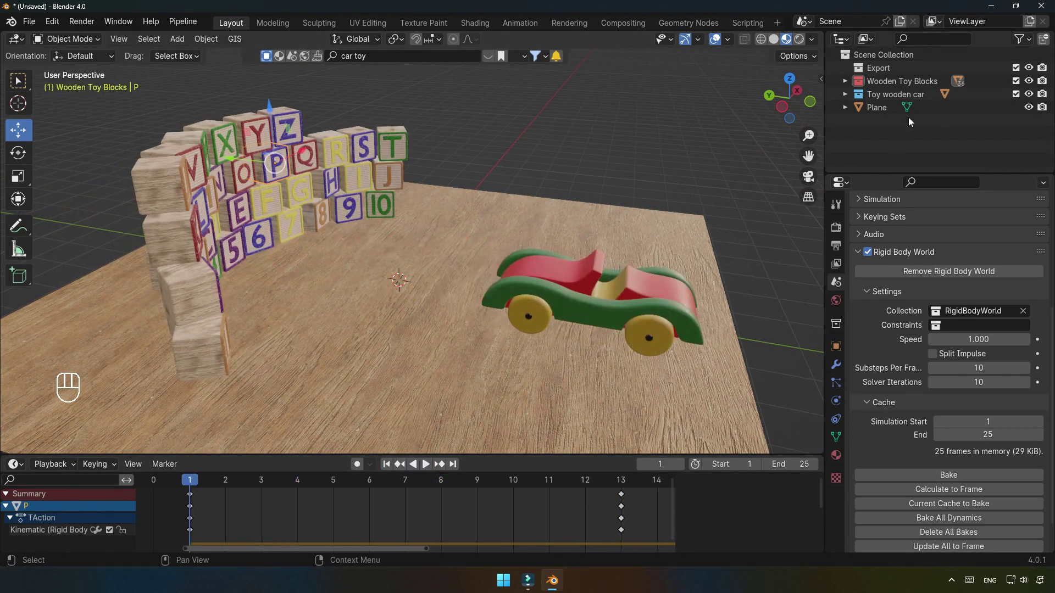
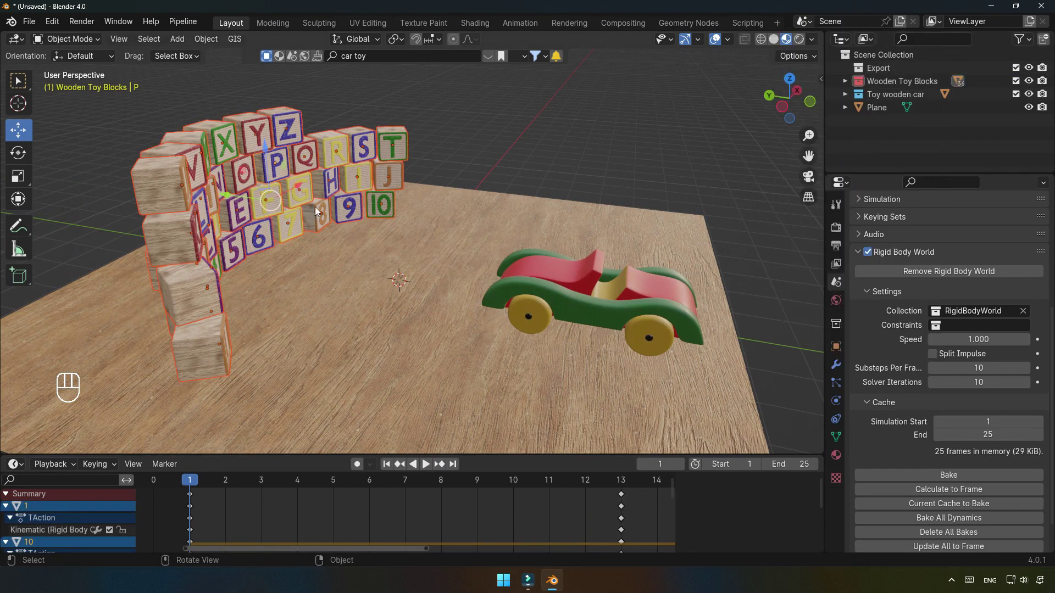
Raise the block wall slightly, replay the crash, and show the T block's rigid body physics settings.
click(270, 175)
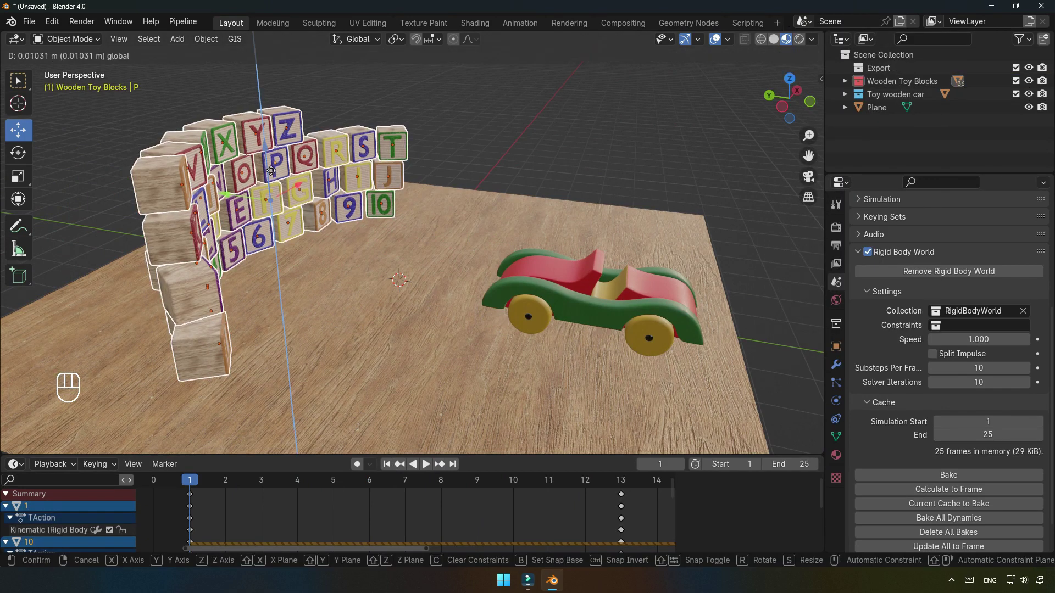
click(491, 164)
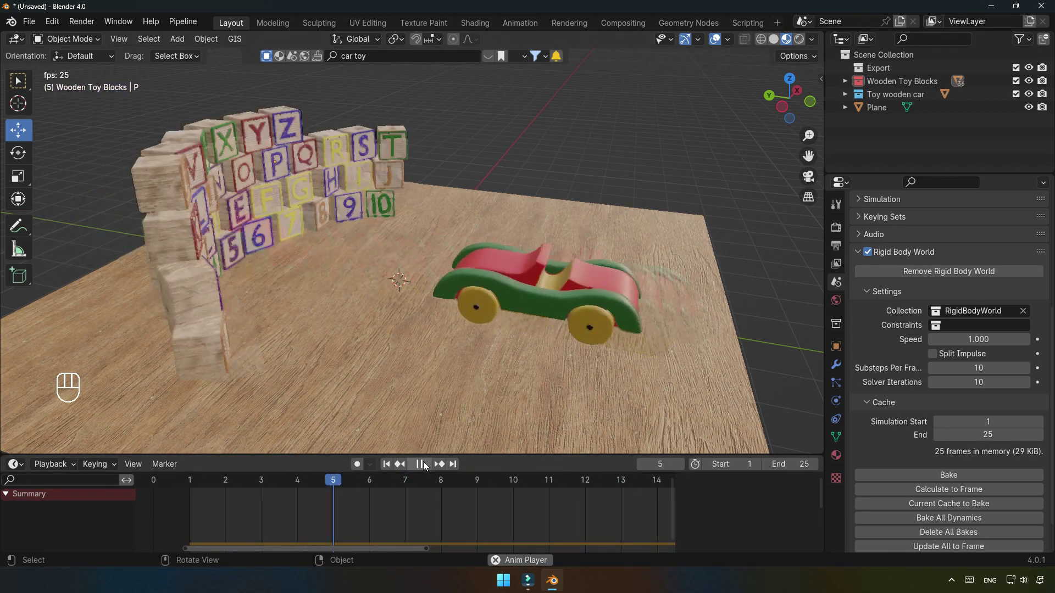
click(427, 465)
drag(452, 323, 448, 344)
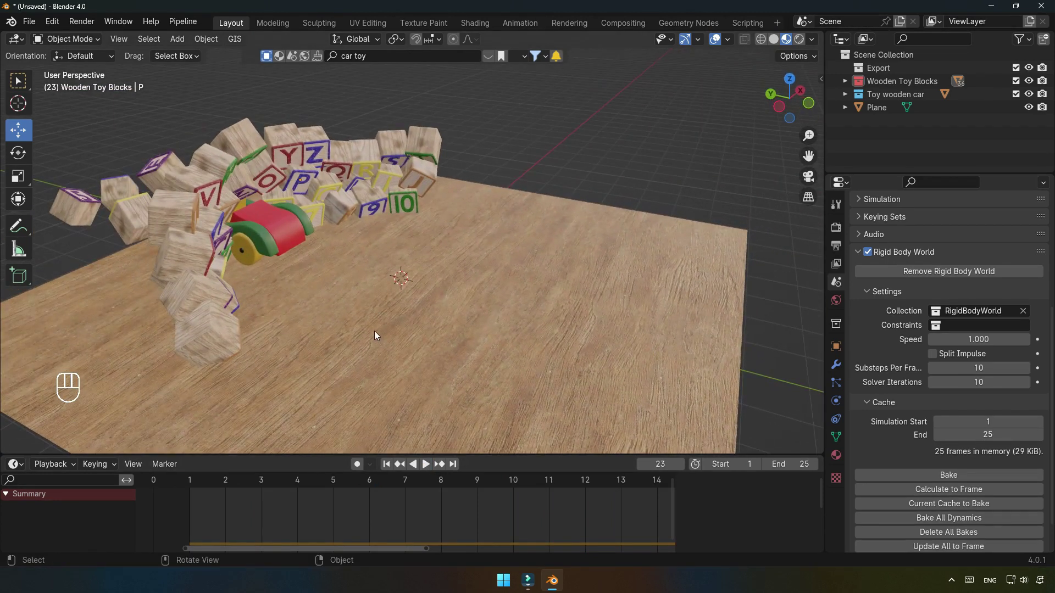
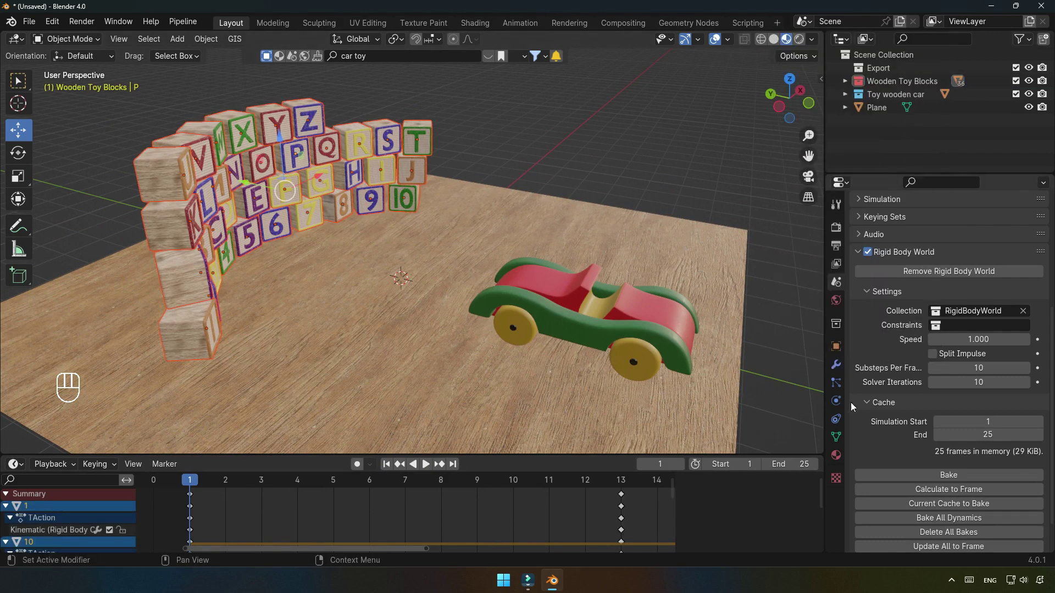
click(842, 406)
Set the T block's collision shape to Box and copy the rigid body settings from active to all letter blocks.
click(431, 141)
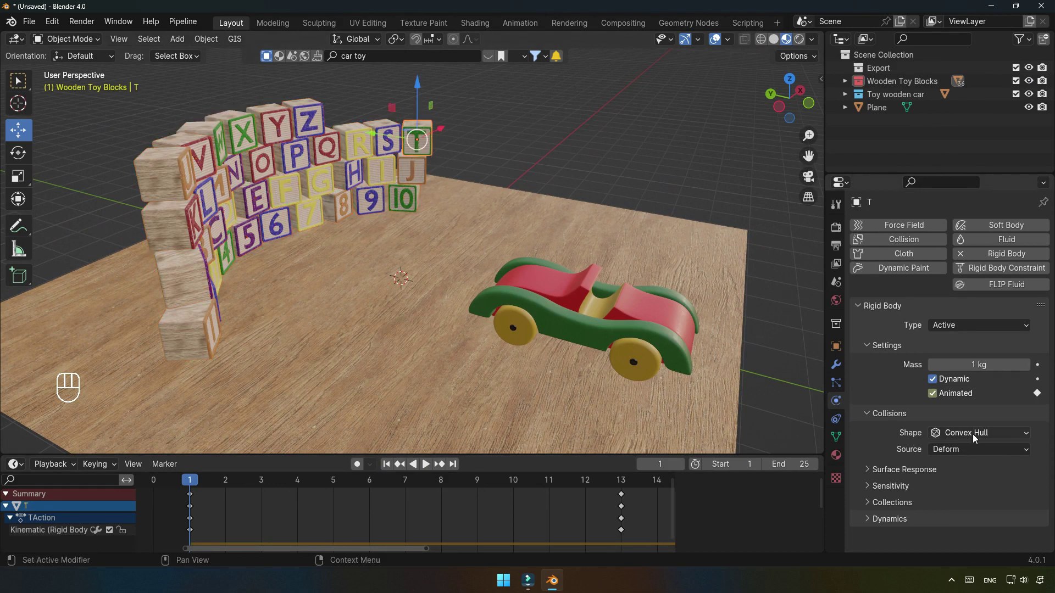
drag(975, 439, 977, 453)
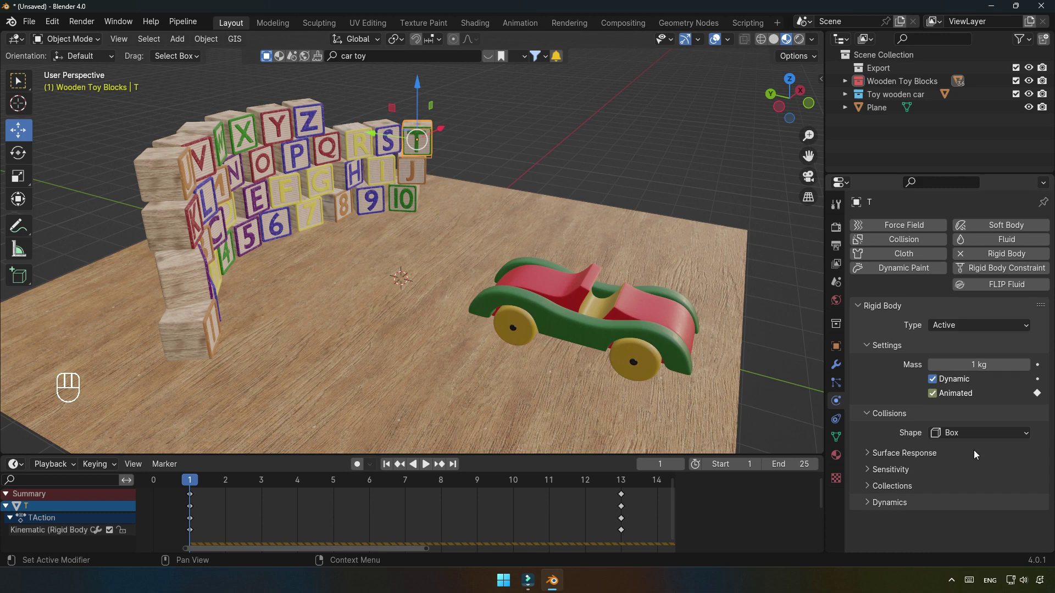
drag(443, 162, 455, 164)
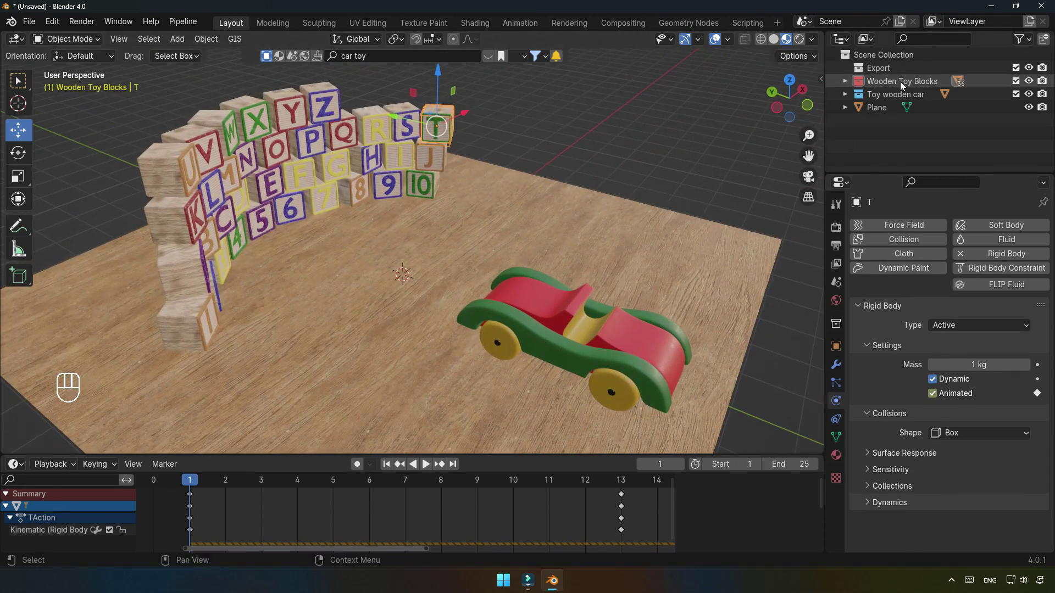
drag(903, 85, 854, 152)
click(206, 43)
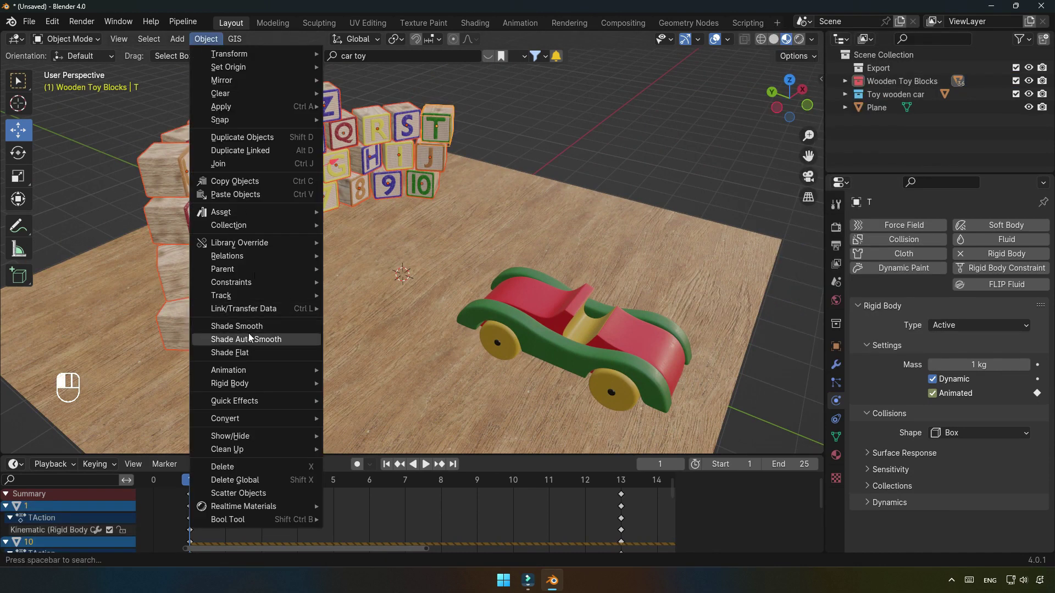
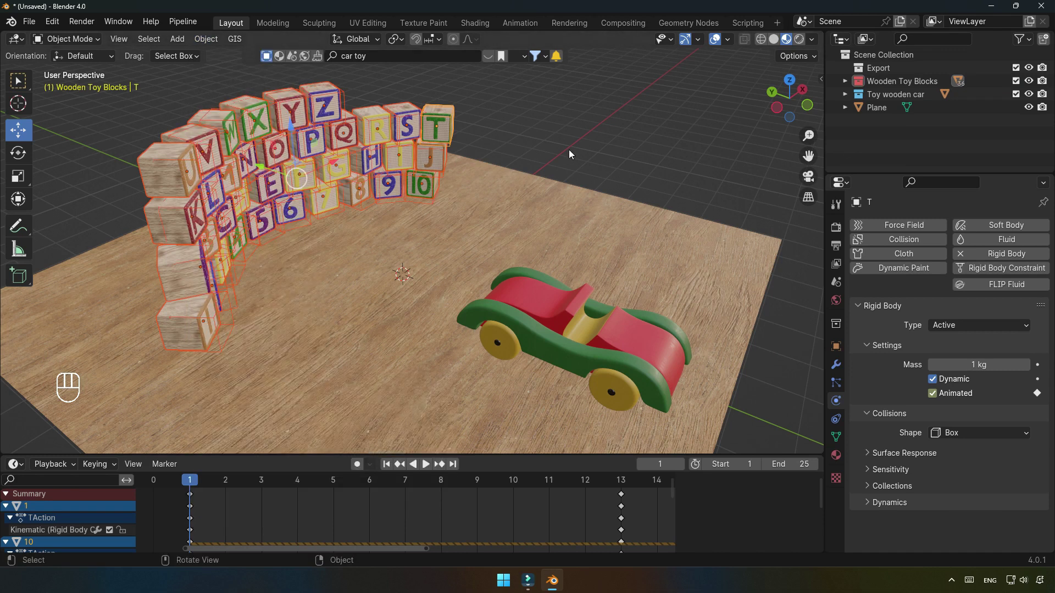
click(273, 249)
drag(268, 235, 290, 150)
click(289, 150)
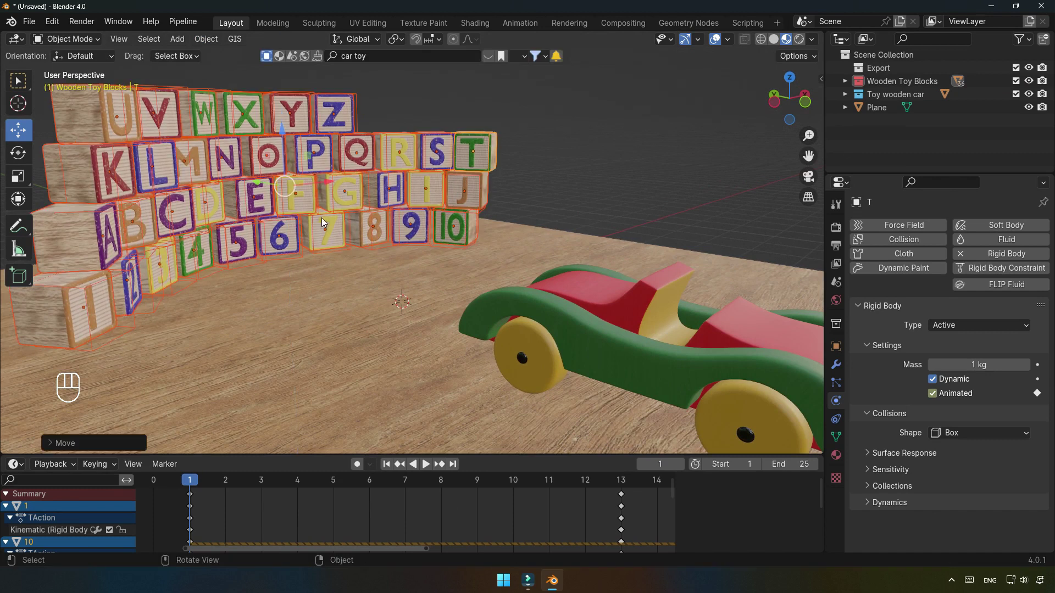
click(590, 213)
Replay the crash with the blocks scattering and show the Rigid Body World settings.
drag(451, 301, 446, 327)
click(428, 469)
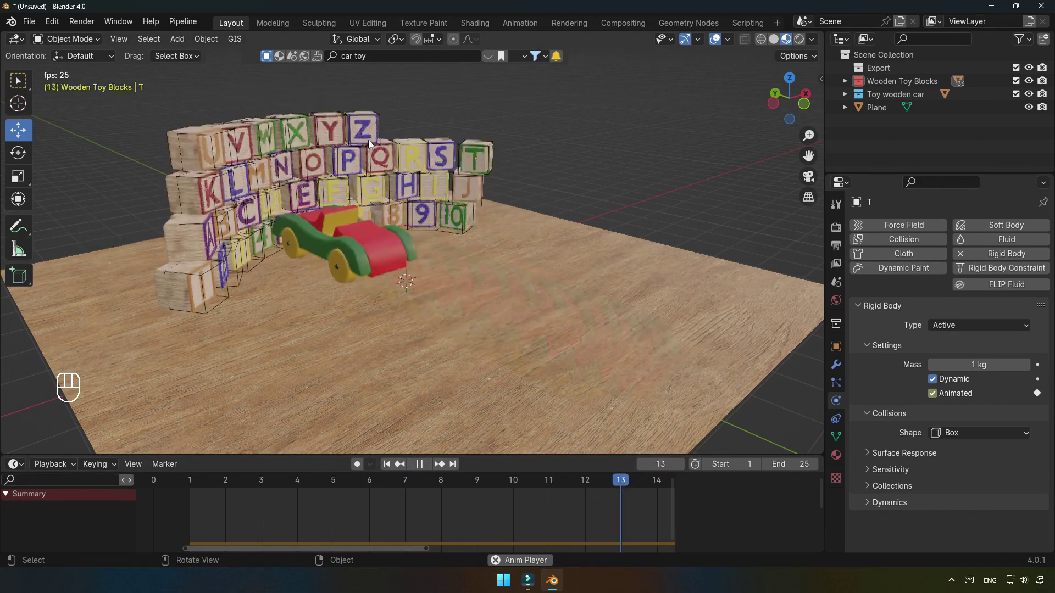
middle_click(331, 233)
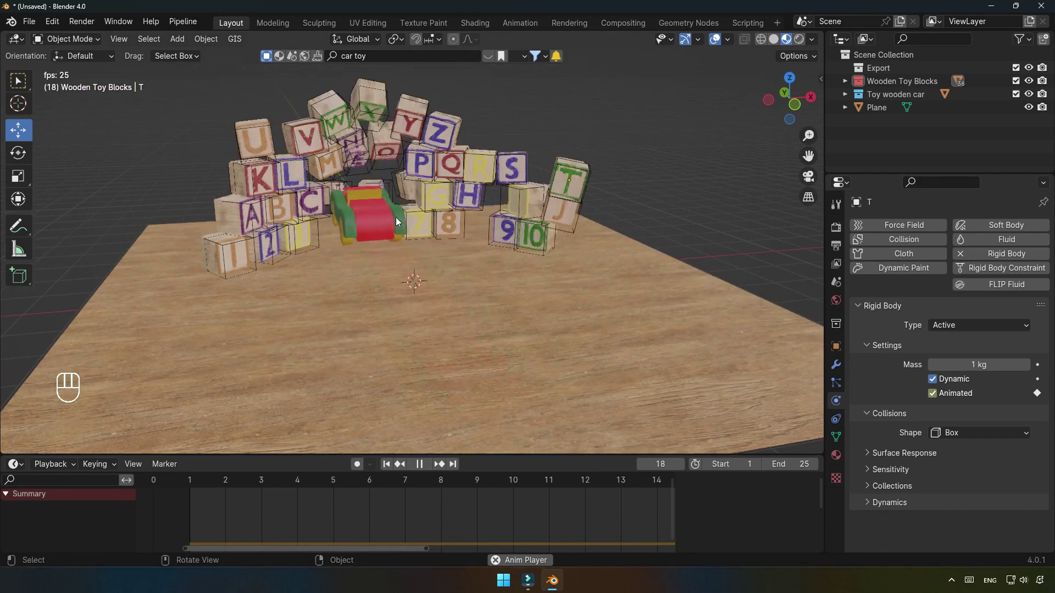
drag(387, 285, 361, 279)
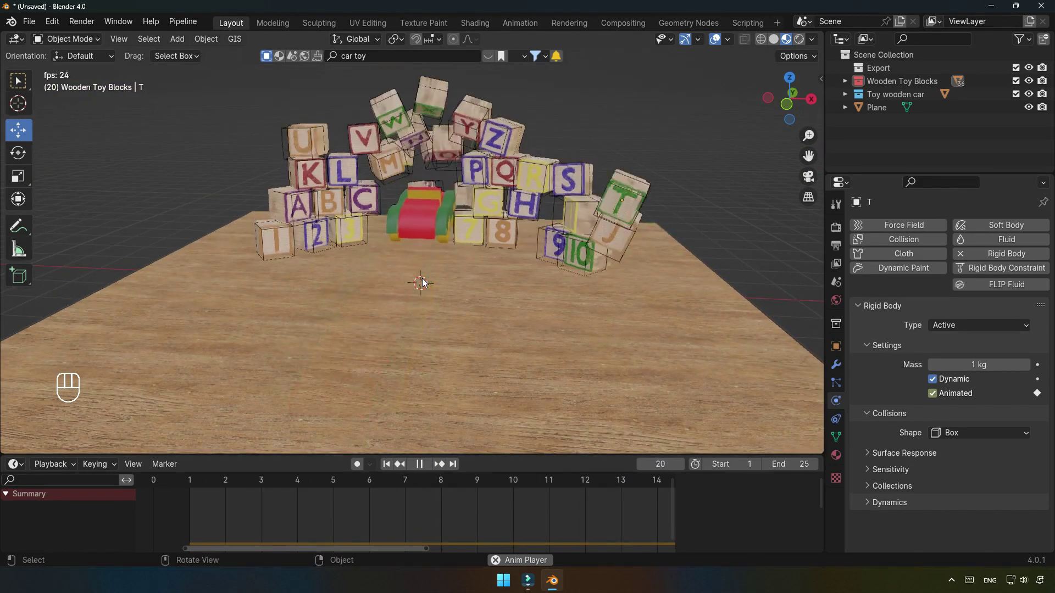
drag(521, 275, 593, 271)
click(843, 288)
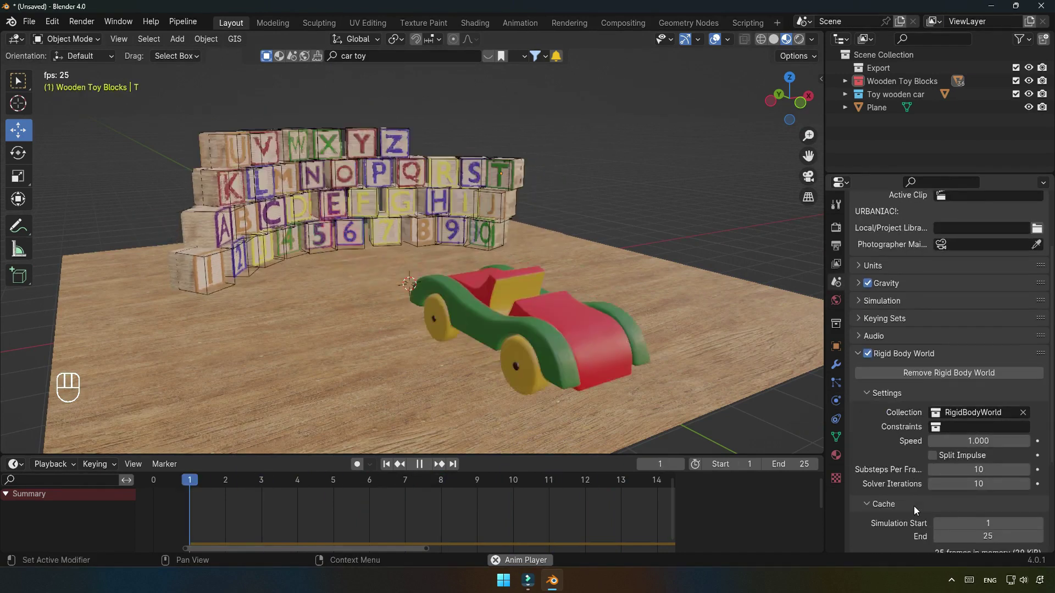
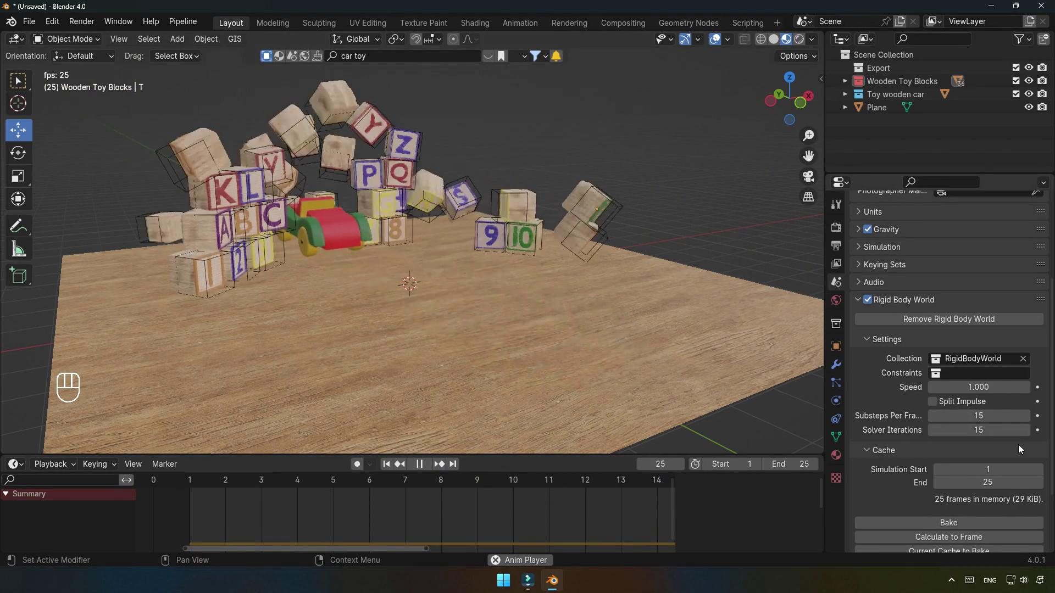
Return to the block's physics settings, stop the replayed crash and reset to frame 1.
click(839, 403)
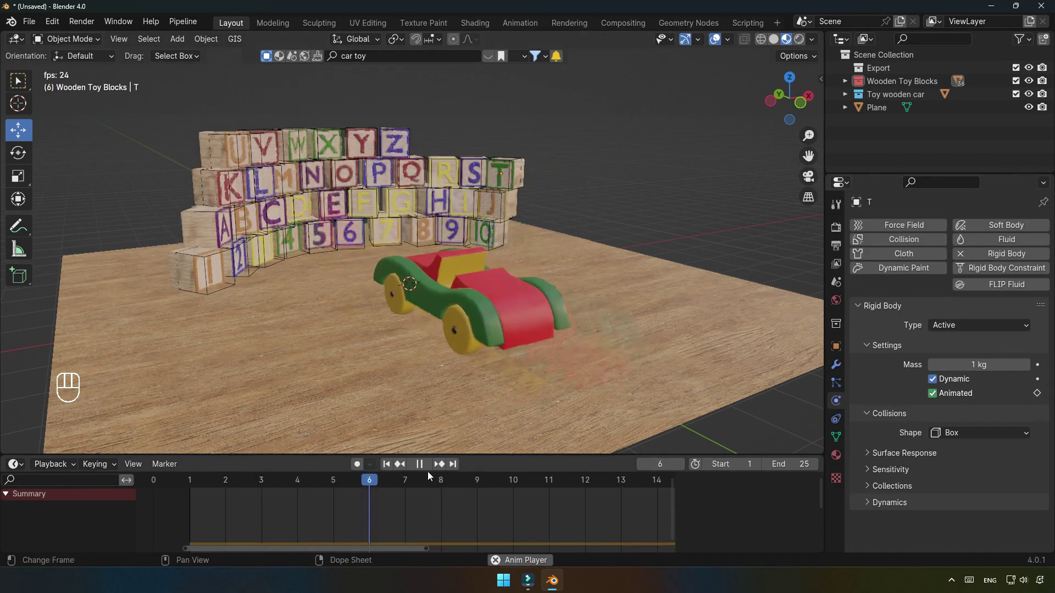
click(426, 471)
click(387, 468)
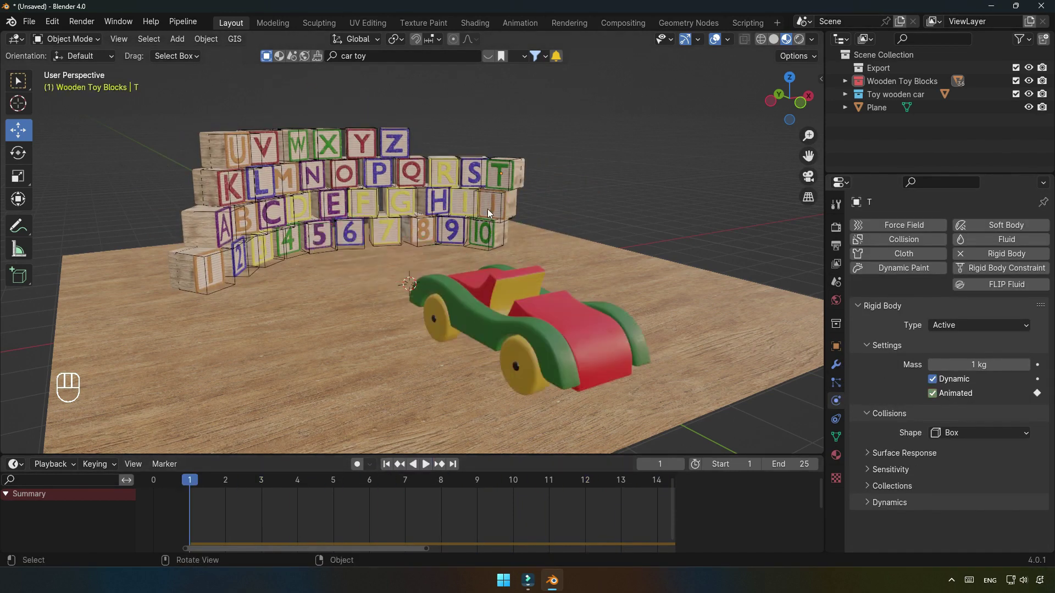
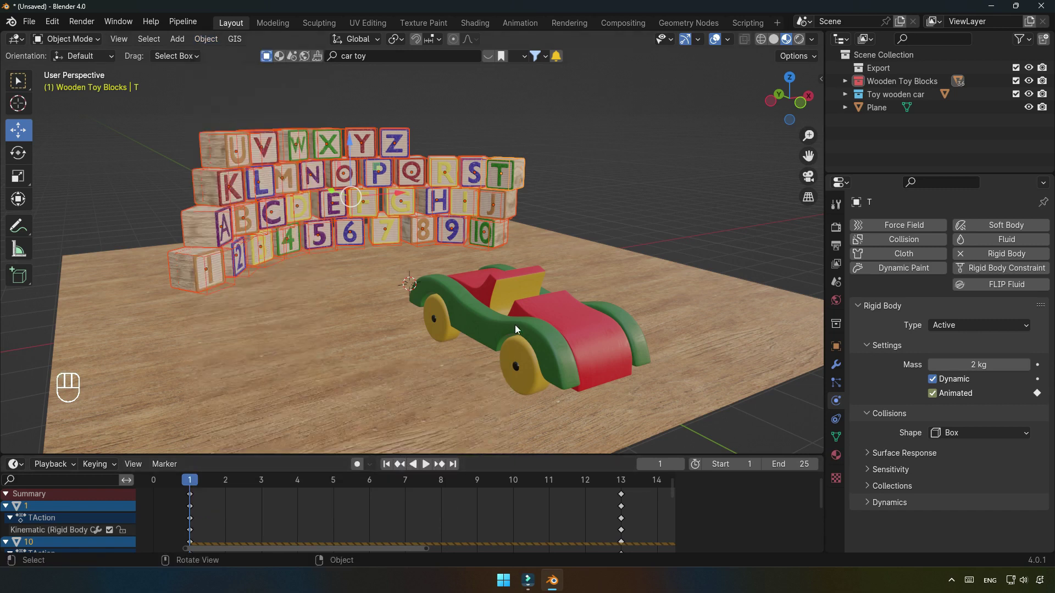
Make the O block active, set its rigid body mass to 2 kg and replay the crash.
click(396, 172)
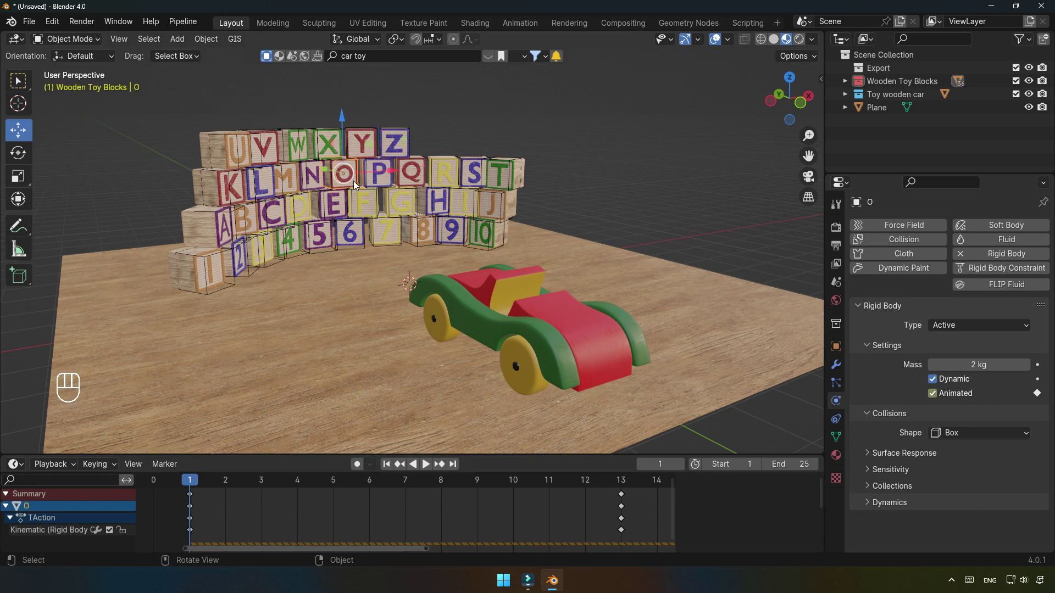
click(586, 166)
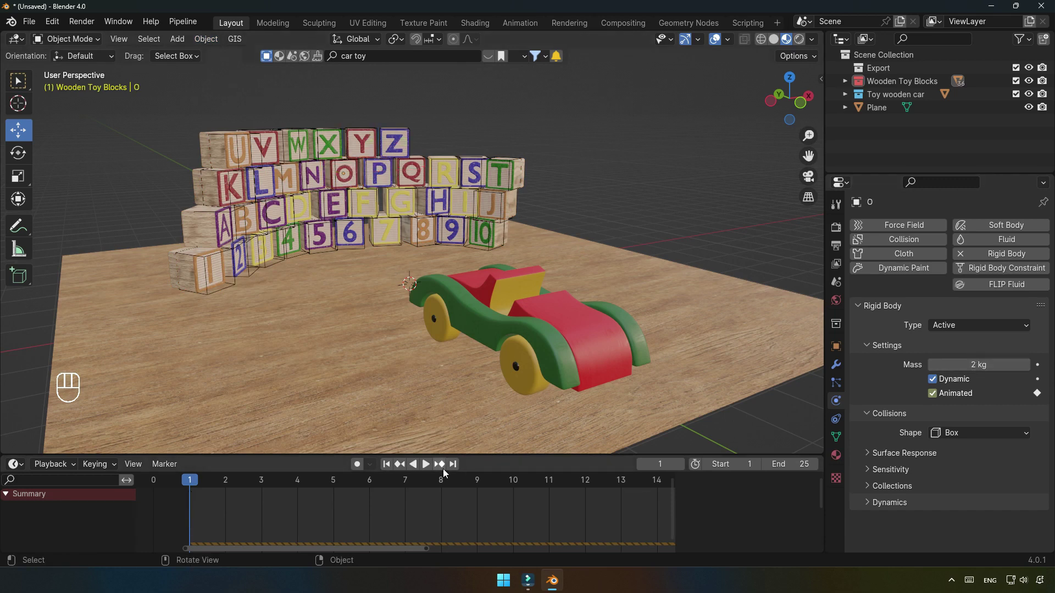
click(429, 465)
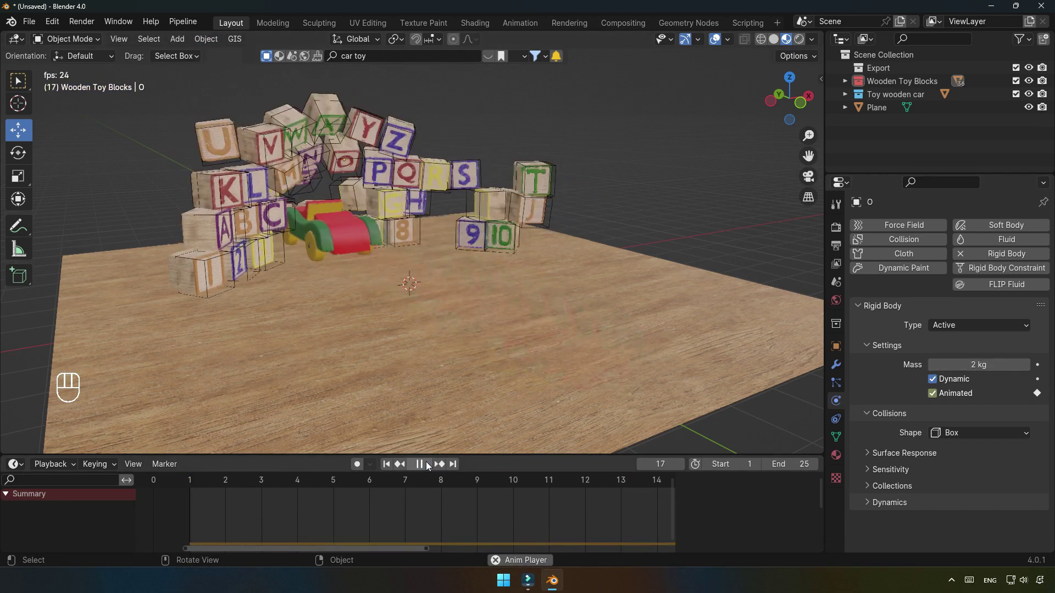
drag(418, 310, 378, 309)
middle_click(409, 301)
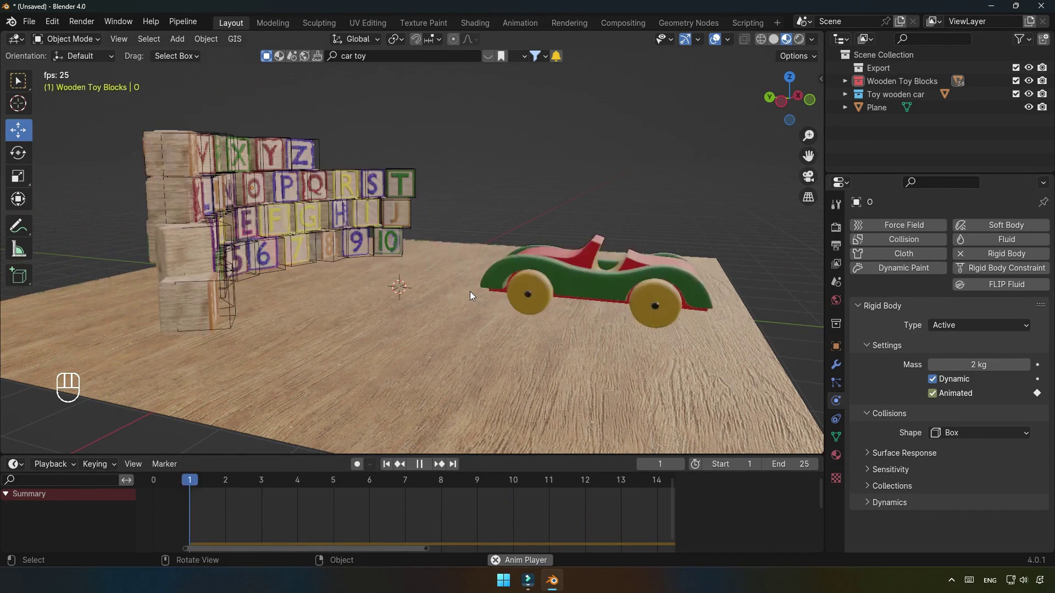
drag(472, 295, 431, 305)
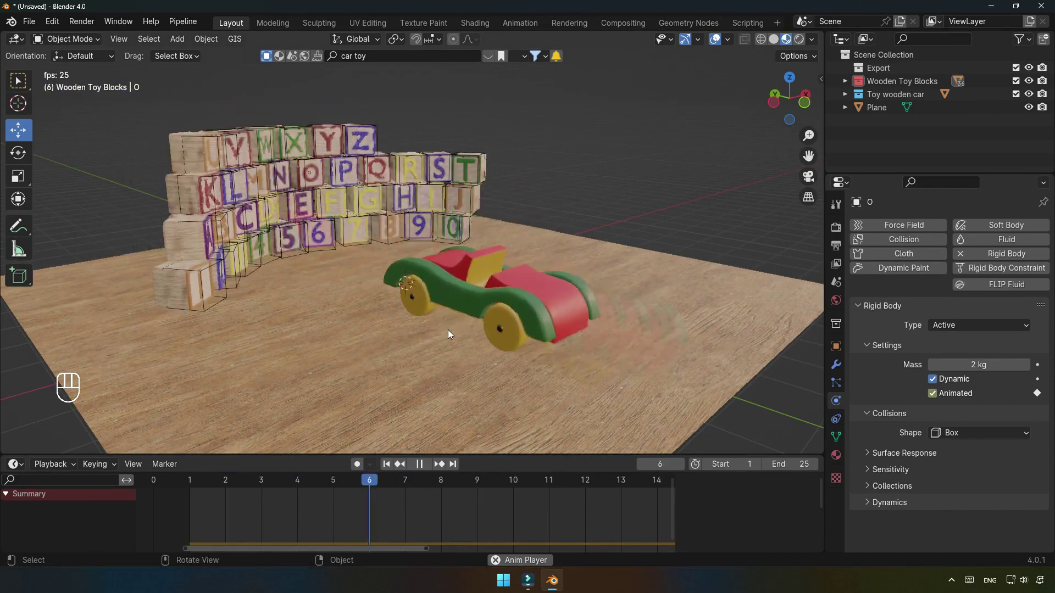
Inspect the scattered blocks from several angles, then reset the scene to frame 1.
click(425, 466)
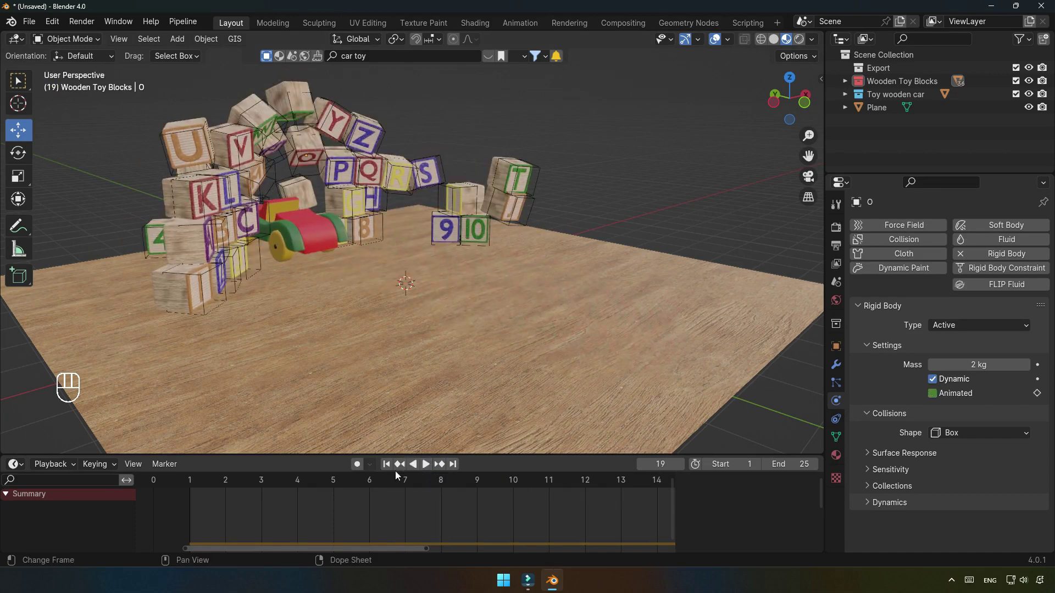
drag(430, 375, 444, 381)
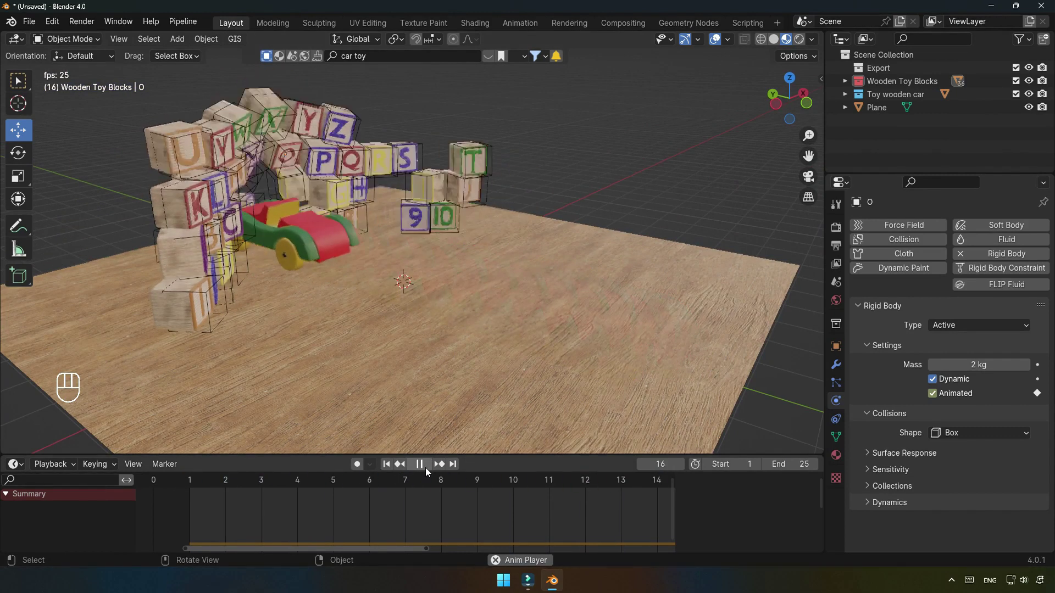
click(428, 472)
click(394, 464)
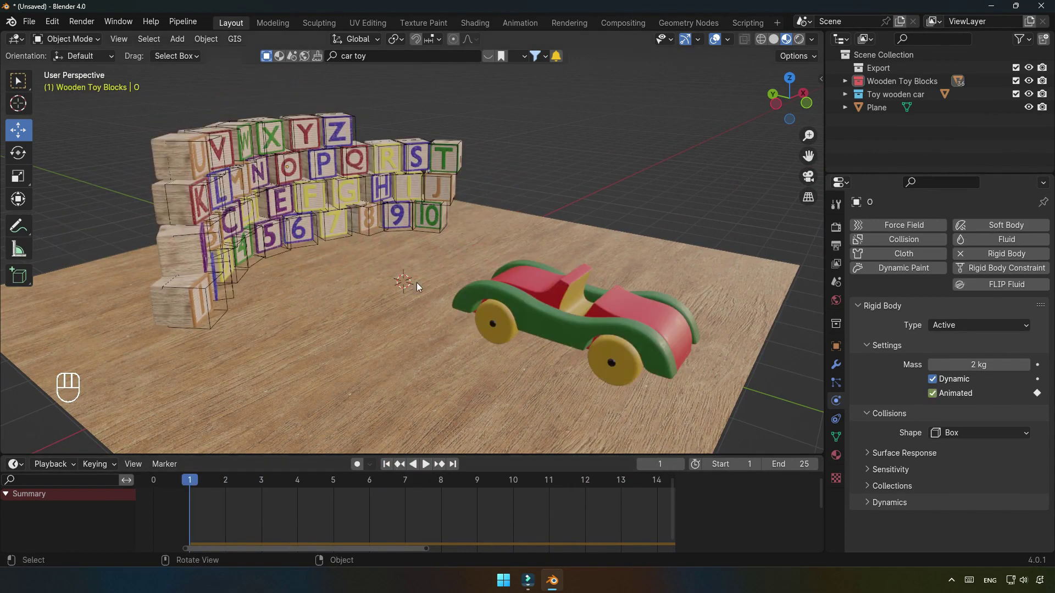
drag(462, 341, 503, 344)
drag(503, 344, 439, 339)
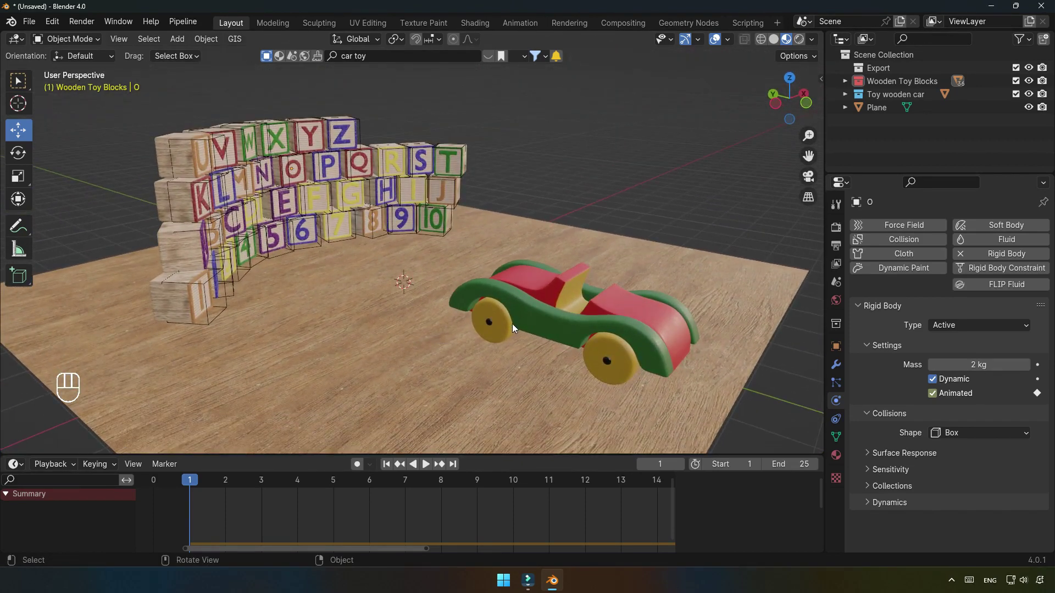